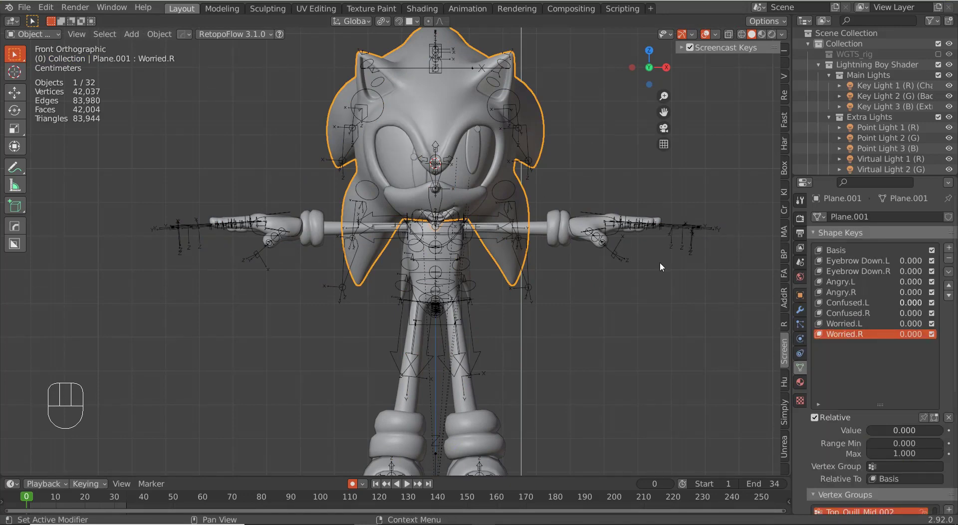
Select the leftover mouth and circle objects and delete them with X
right_click(482, 202)
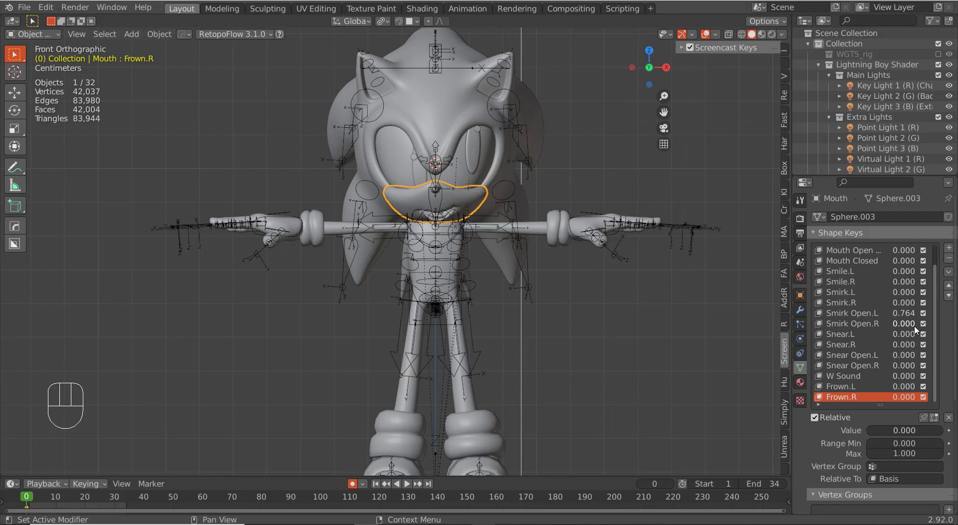
left_click_drag(909, 315, 617, 153)
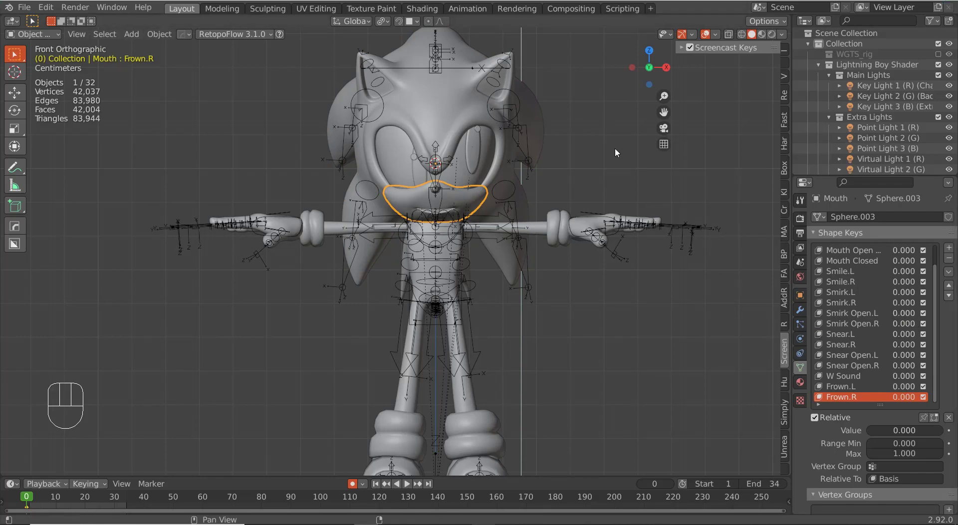
right_click(523, 93)
right_click(533, 39)
right_click(535, 39)
right_click(541, 40)
right_click(424, 88)
key("x")
Move the remaining Circle shape into place beside Sonic's eye
right_click(528, 94)
key("g")
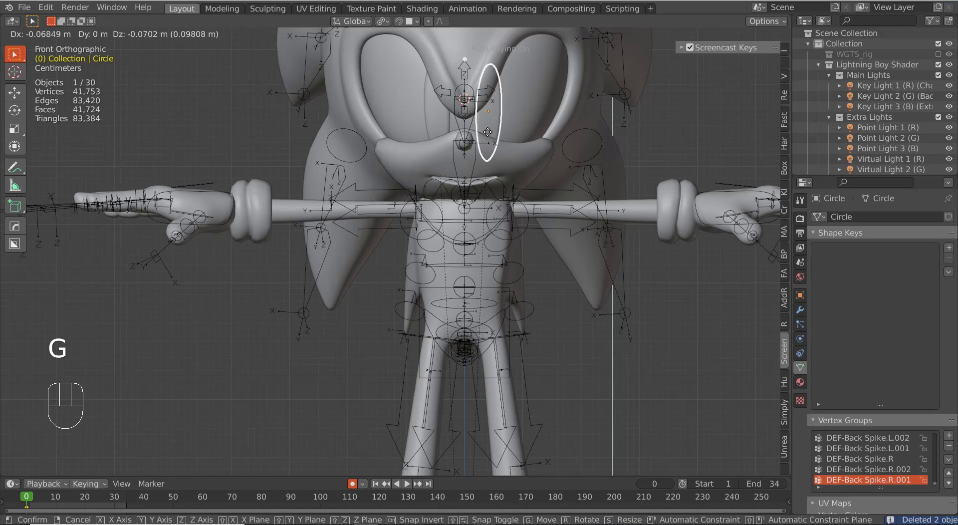
left_click(490, 134)
Briefly edit the Circle, then select the head mesh and the eye mesh around both eyes
key("Tab")
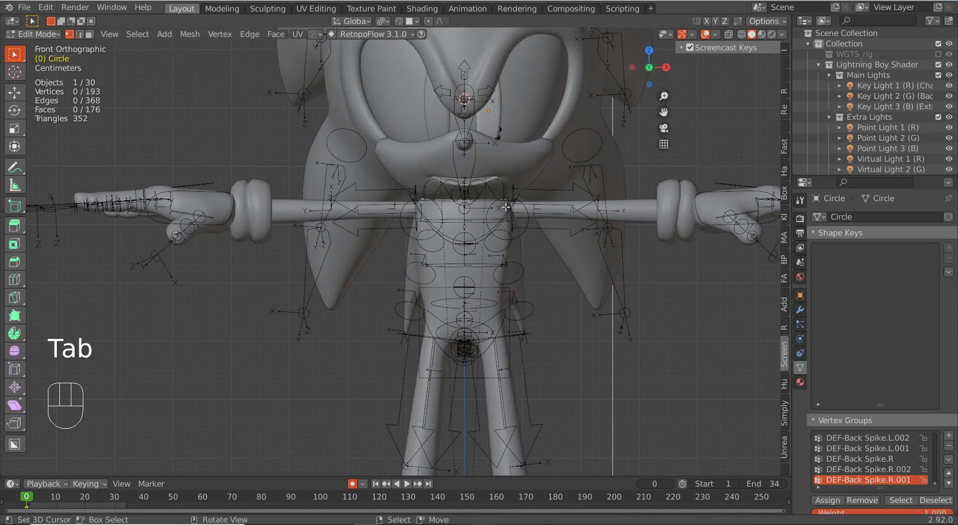
key("Tab")
right_click(610, 173)
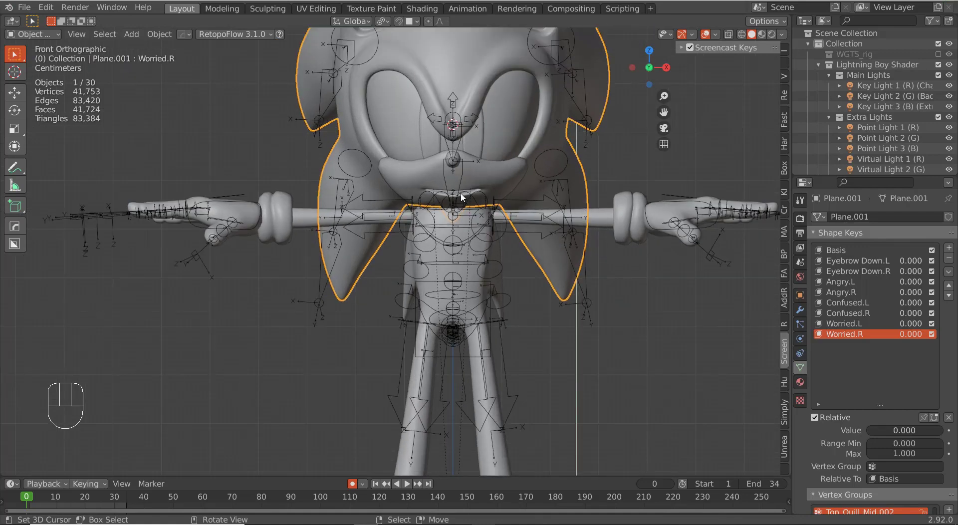
left_click_drag(491, 171, 451, 223)
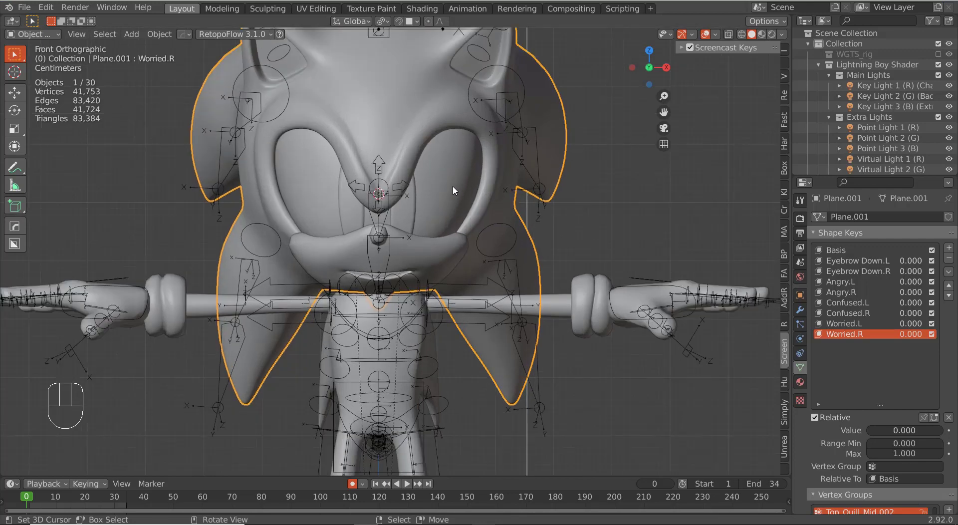
right_click(446, 202)
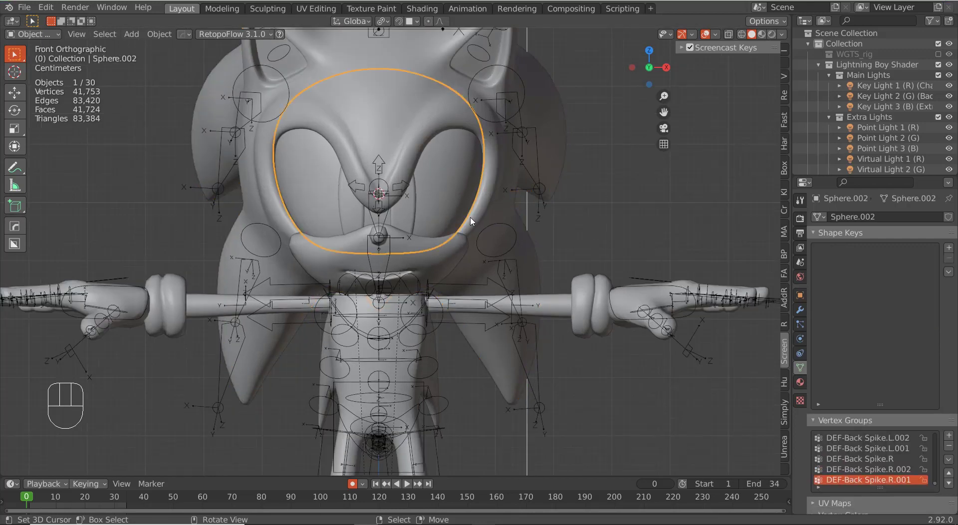
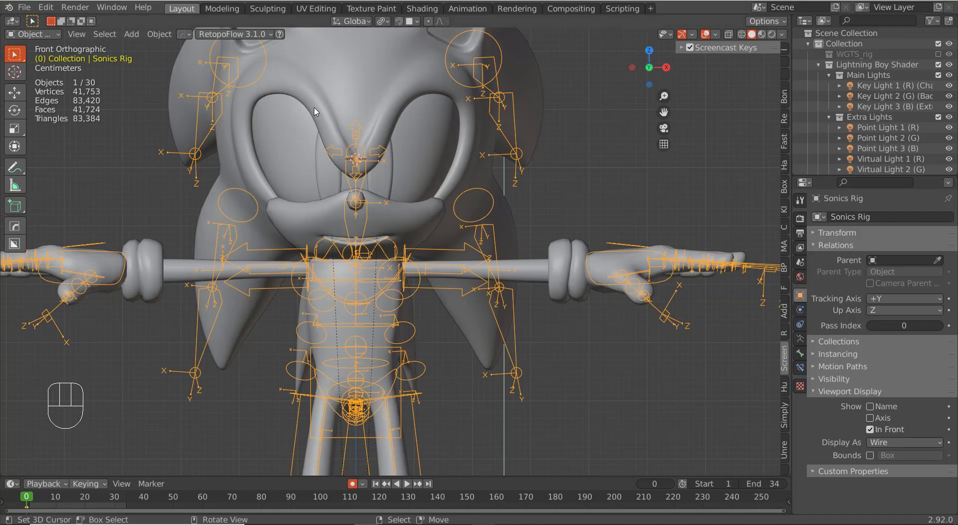
Select all of Sonic's mesh objects and move them into a new 'Mesh Collection'
right_click(413, 175)
right_click(422, 191)
right_click(387, 153)
right_click(295, 152)
right_click(405, 221)
right_click(637, 268)
left_click_drag(432, 279, 438, 258)
right_click(460, 397)
right_click(475, 405)
key("m")
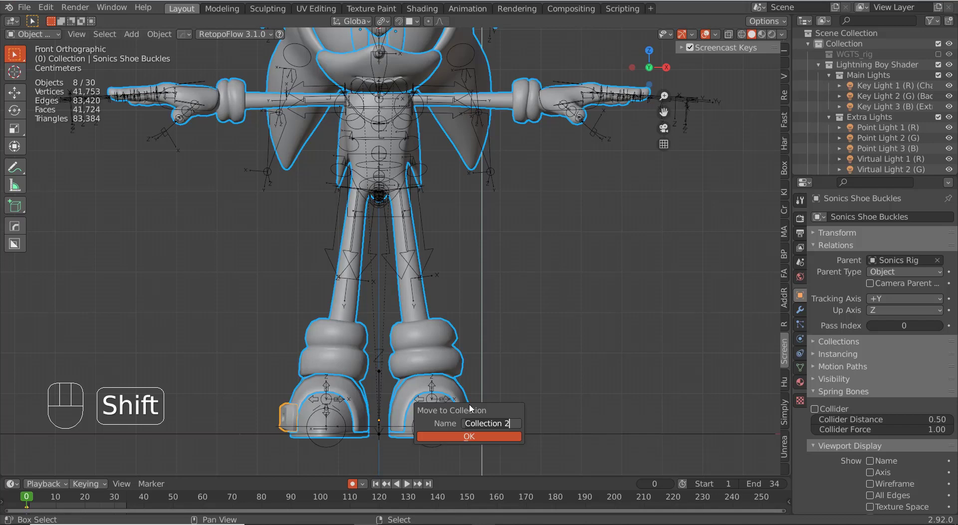
key("l")
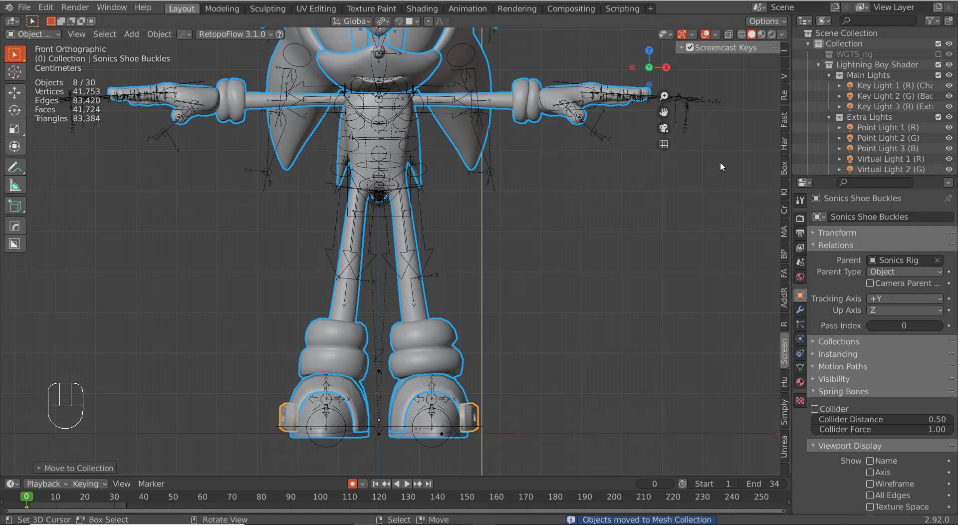
Move the Sonics Rig into its own new 'Rig Collection'
middle_click(447, 204)
middle_click(422, 215)
right_click(427, 207)
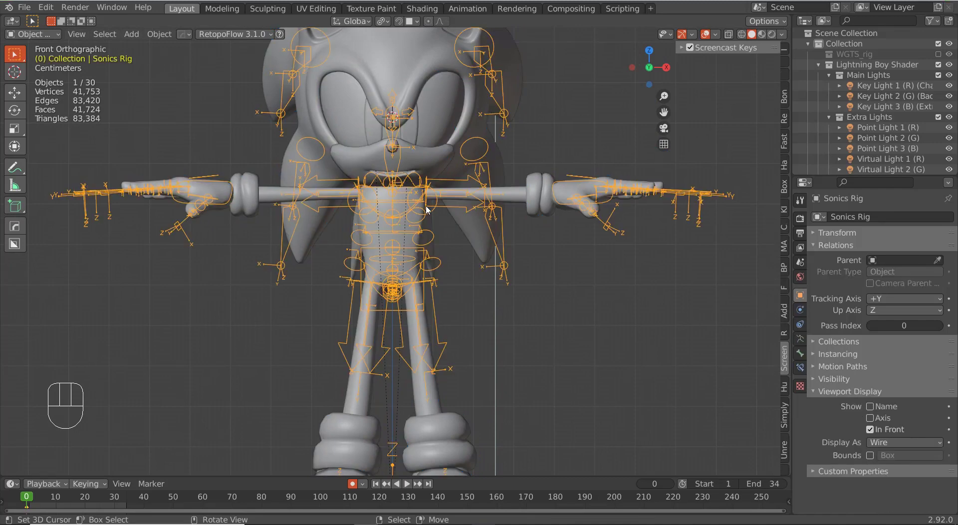
key("m")
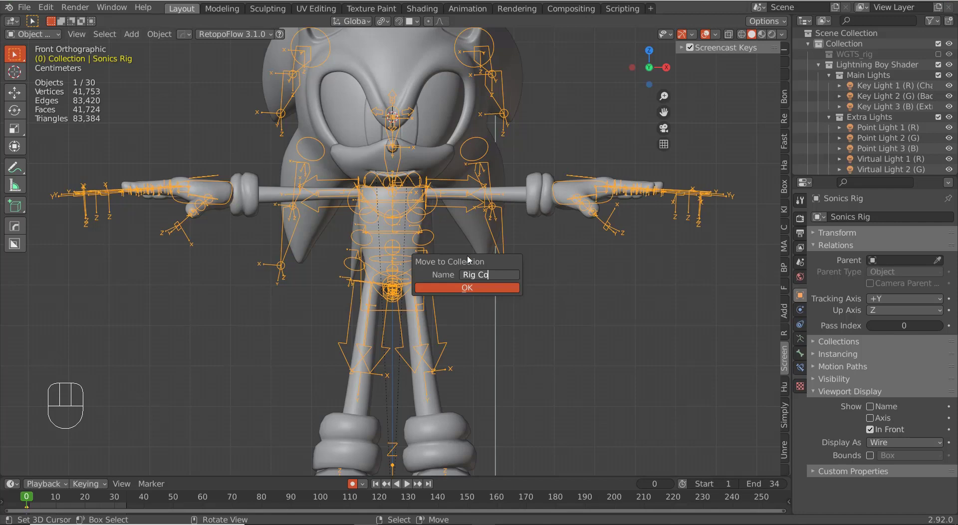
key("l")
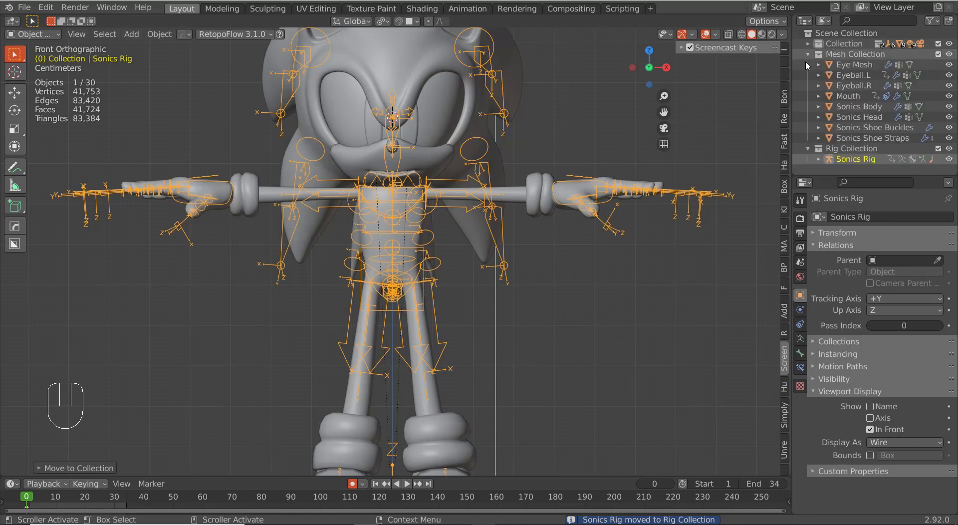
Collapse the collections in the outliner and select the Eye Mesh
left_click(811, 54)
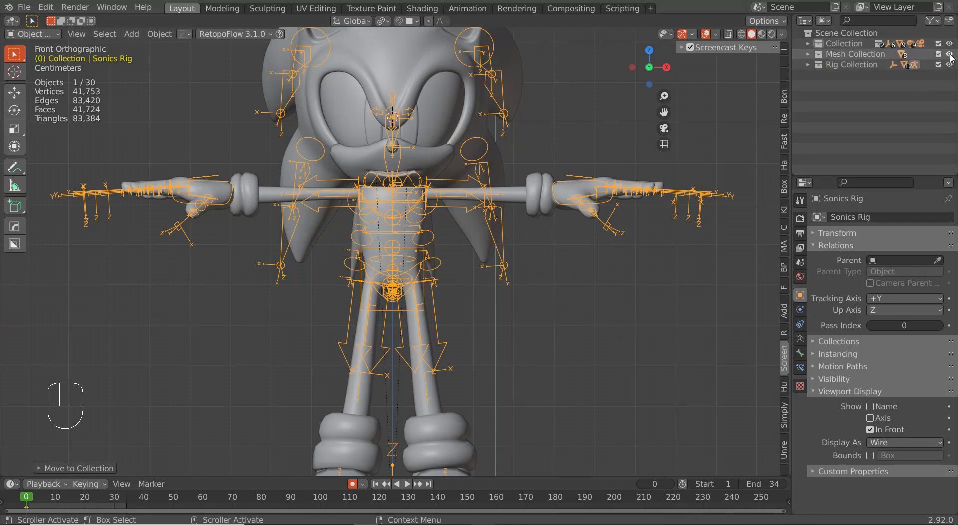
double_click(953, 57)
double_click(950, 67)
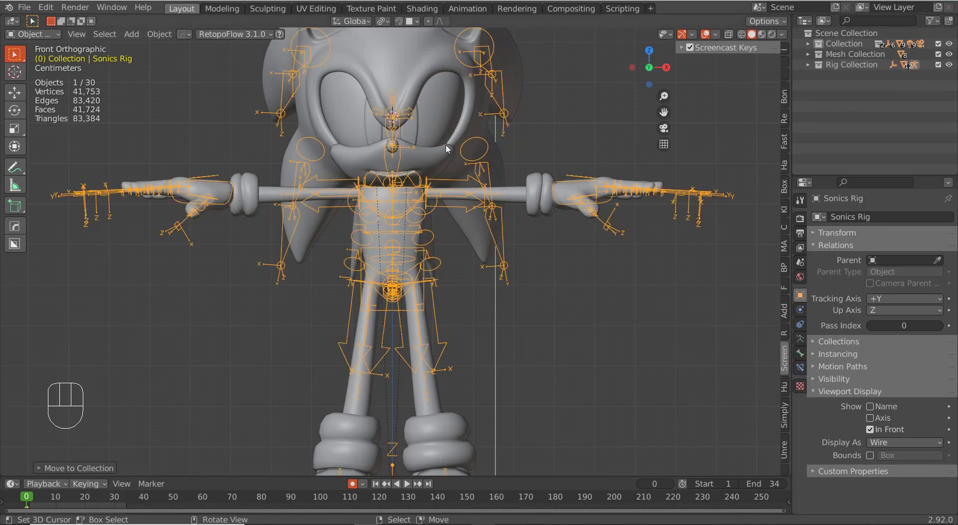
left_click_drag(437, 165, 434, 217)
right_click(440, 180)
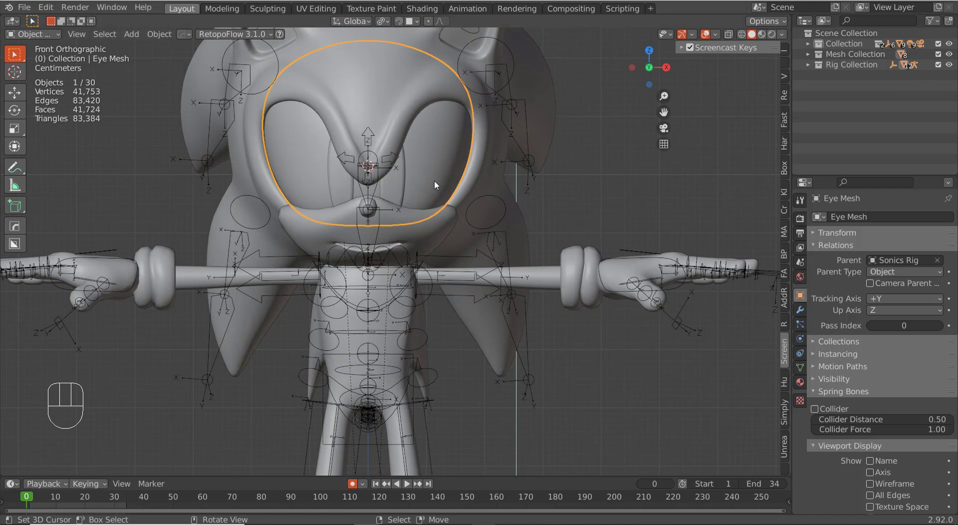
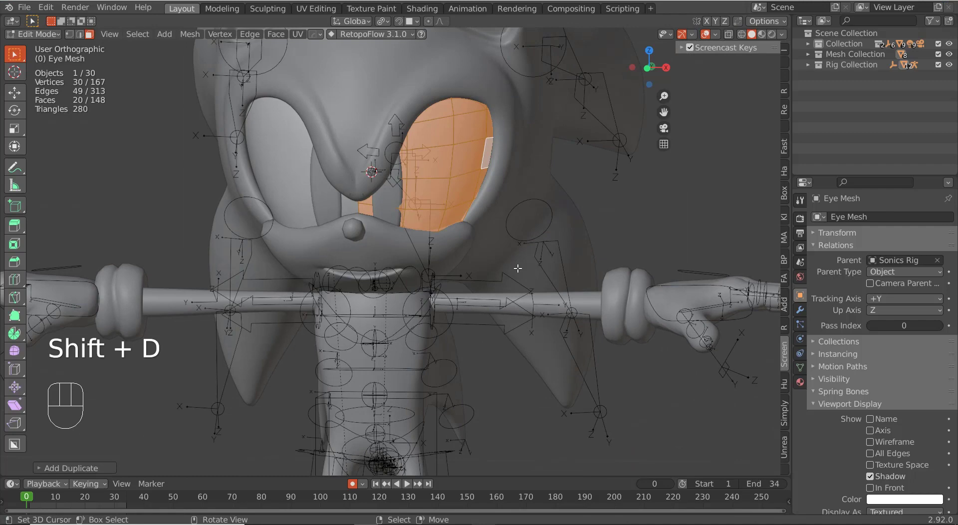
Separate the duplicated eye faces into a new object and return to Object Mode
key("p")
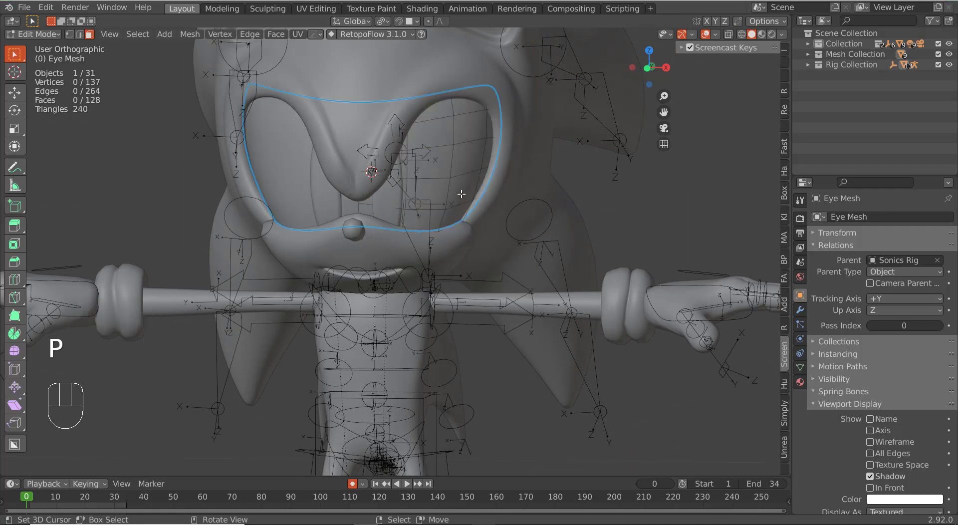
key("Tab")
middle_click(472, 201)
middle_click(455, 170)
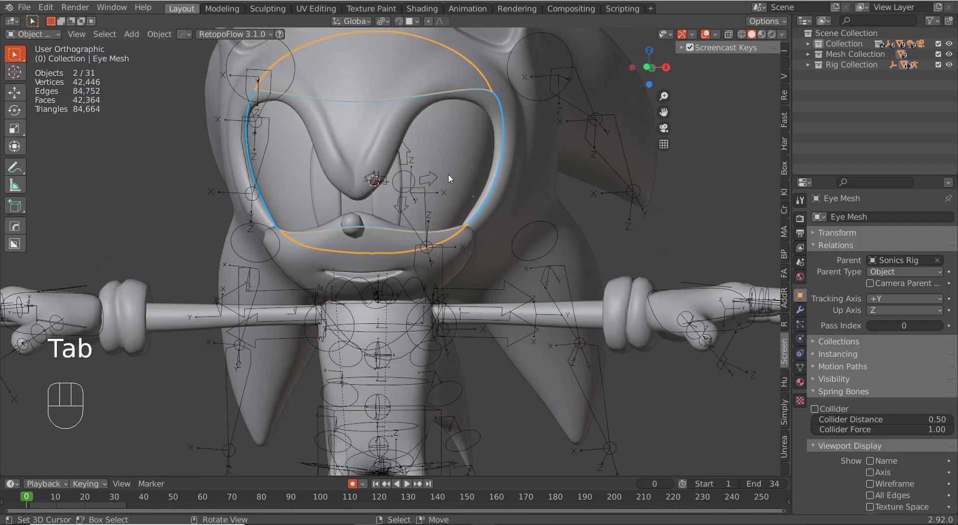
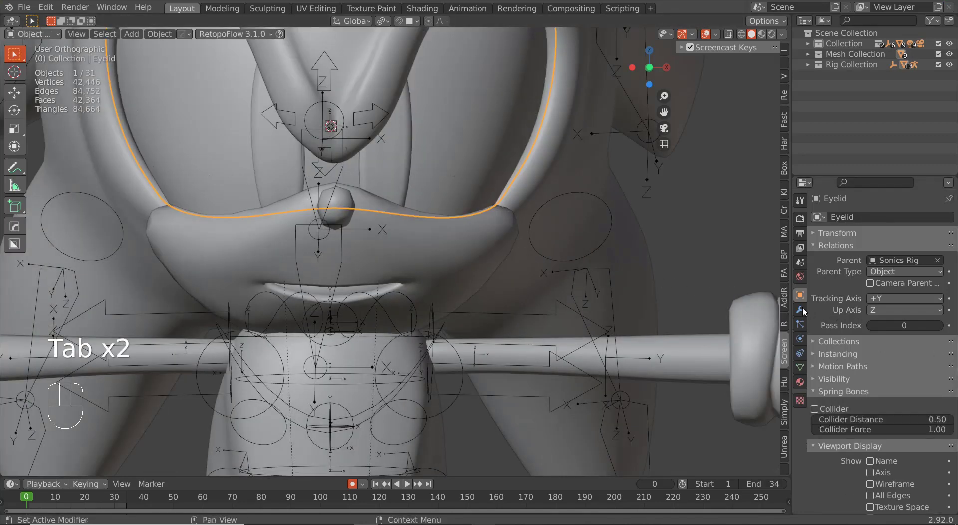
Apply the Eyelid's Mirror modifier and reorder Armature above Subdivision
left_click(845, 271)
key("ctrl+a")
left_click_drag(949, 307, 949, 228)
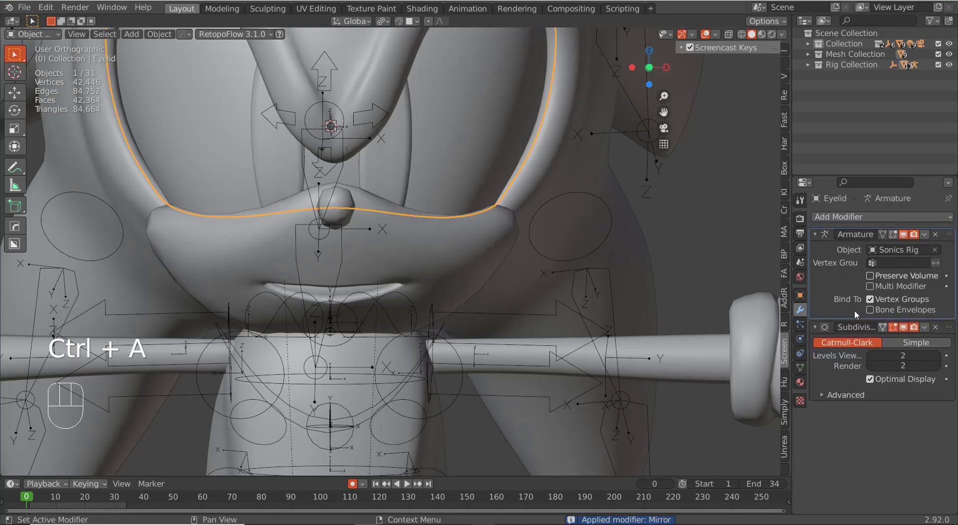
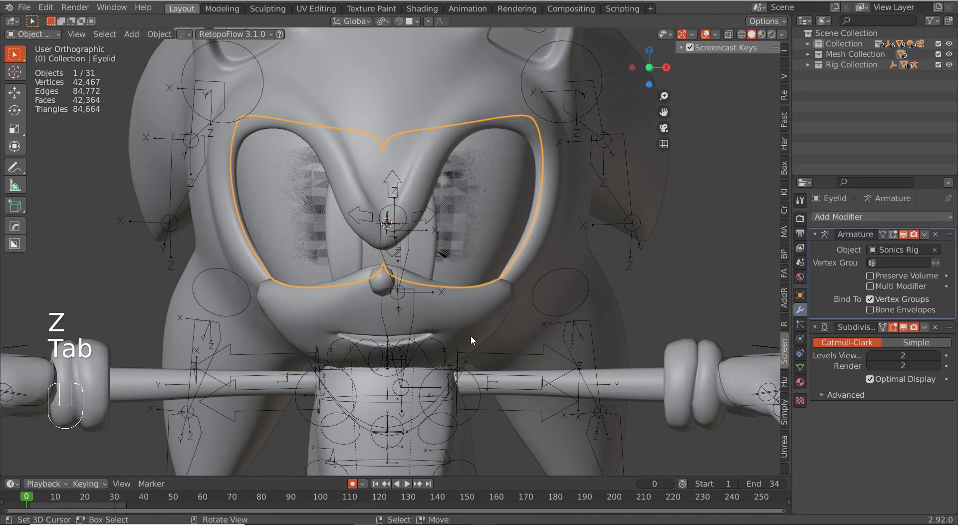
Add Solidify and a Shrinkwrap targeting Eye Mesh, placed above Subdivision Surface
left_click_drag(828, 215, 708, 397)
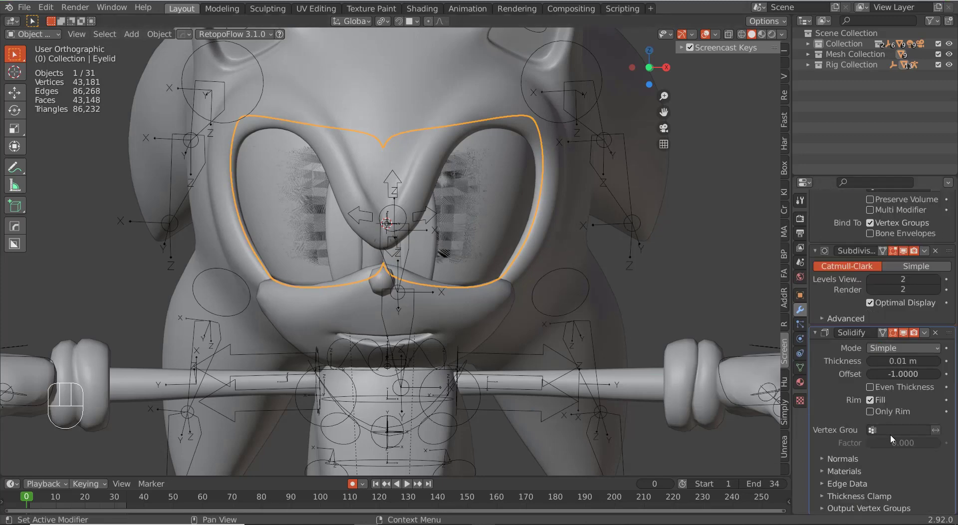
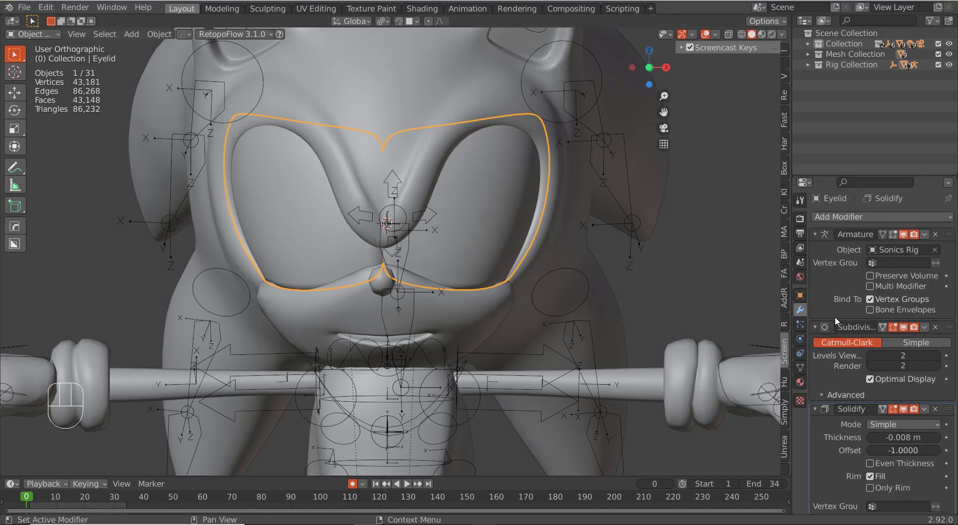
left_click_drag(841, 214, 804, 347)
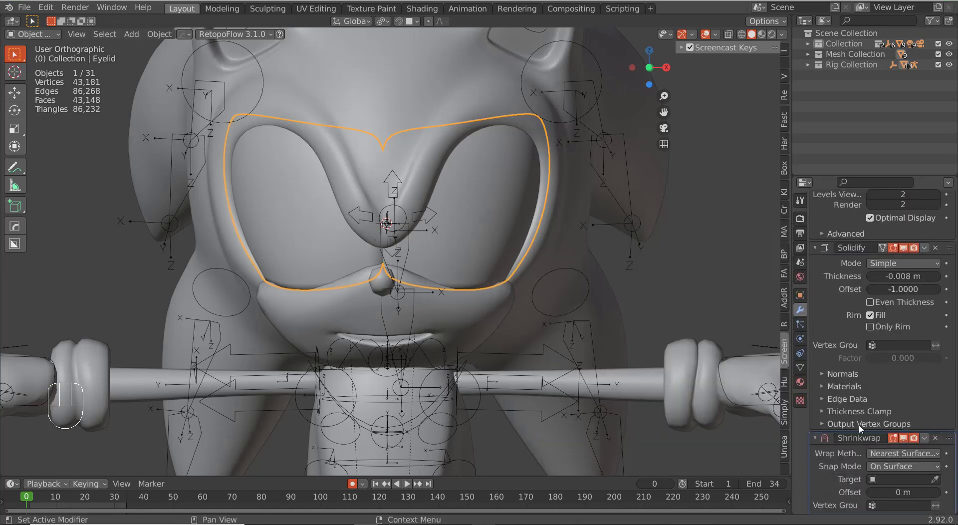
left_click_drag(919, 481, 922, 381)
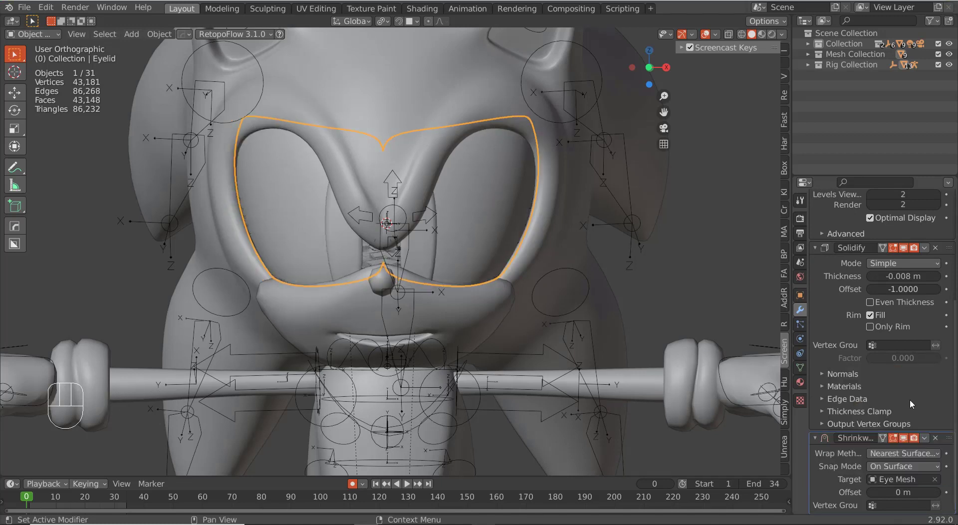
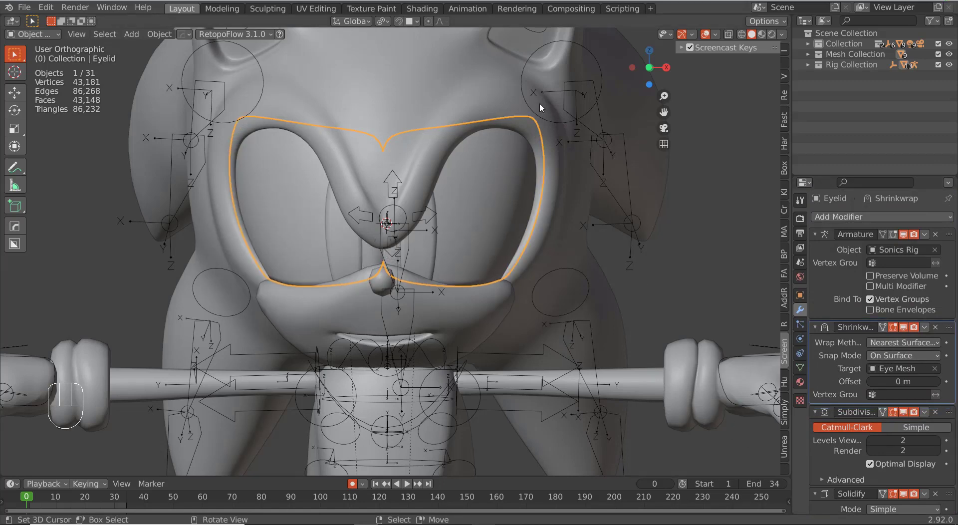
left_click_drag(491, 256, 500, 252)
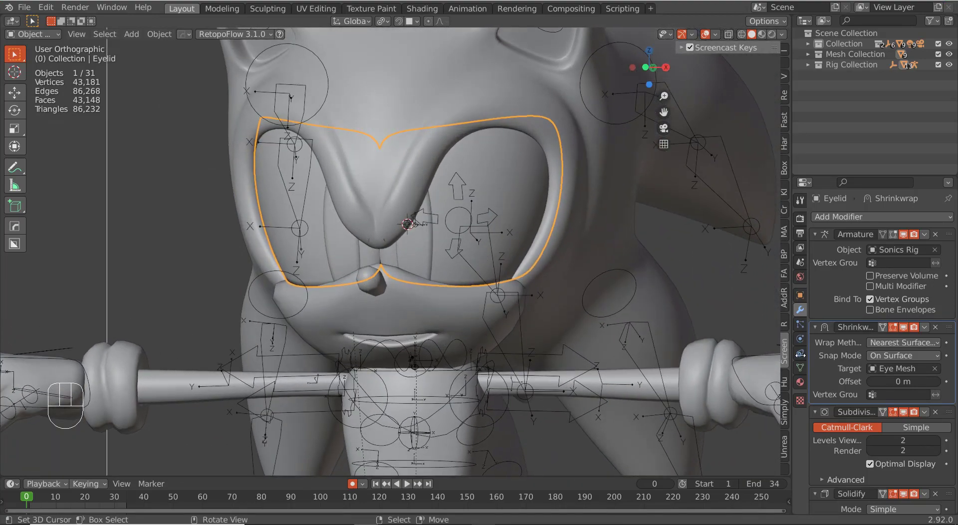
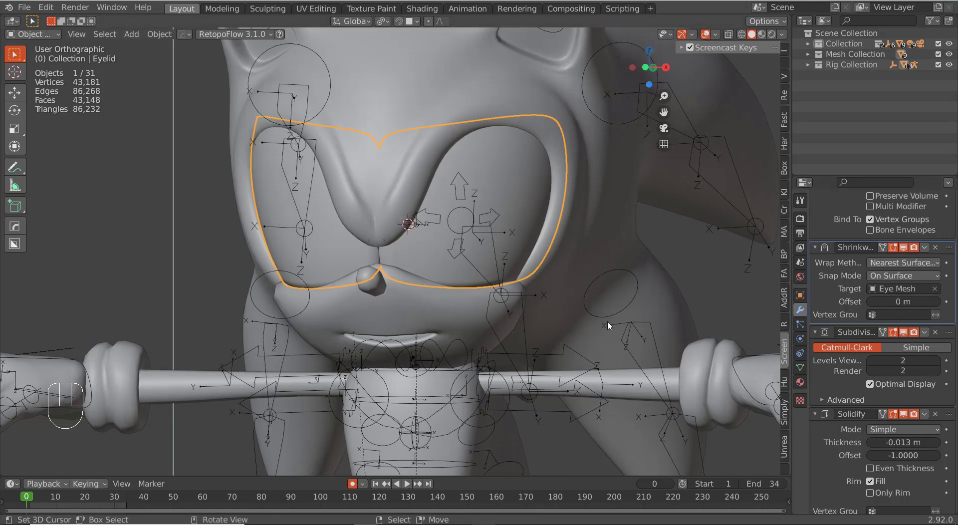
Select all Eyelid vertices in front view and move them straight up along Z
key("Tab")
key("a")
key("KP_1")
key("g")
key("z")
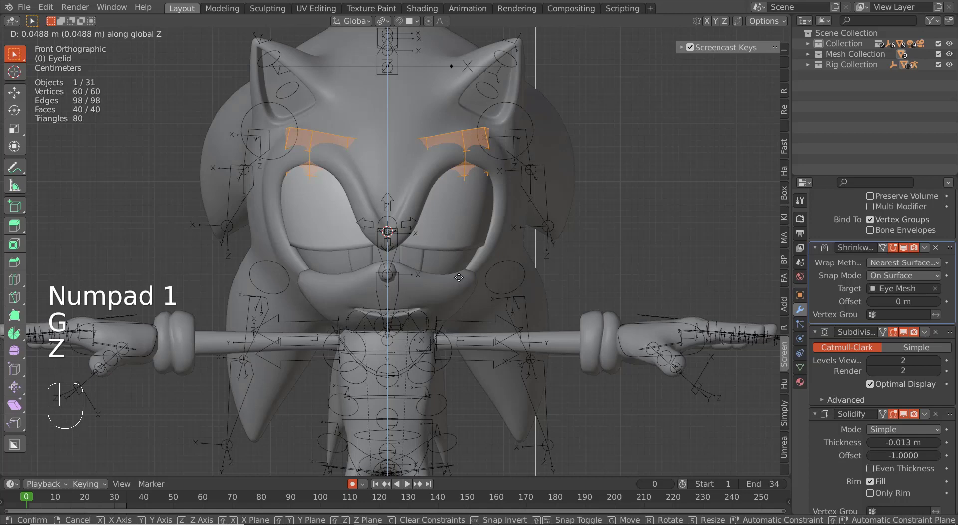
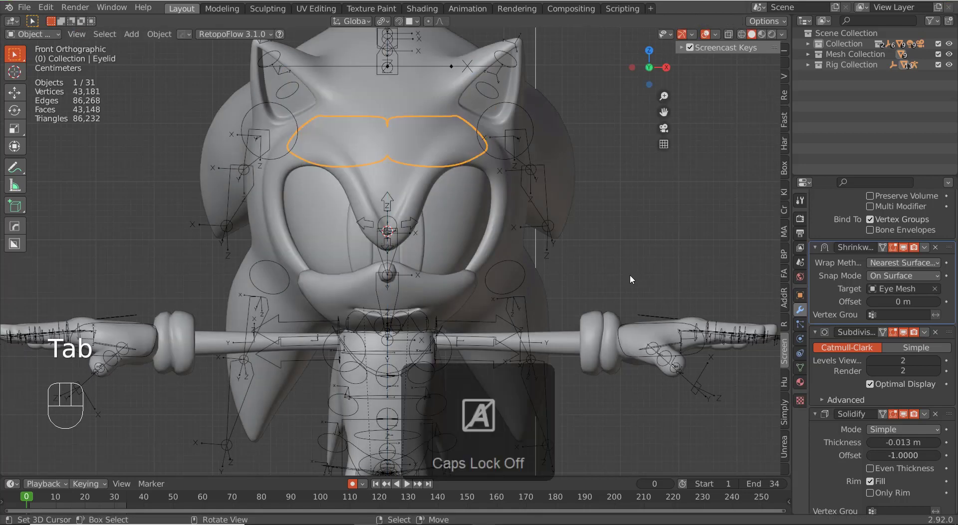
Orbit around the head to inspect the raised eyelid, then return to front view
left_click_drag(633, 286, 549, 287)
left_click_drag(406, 218, 466, 202)
middle_click(531, 194)
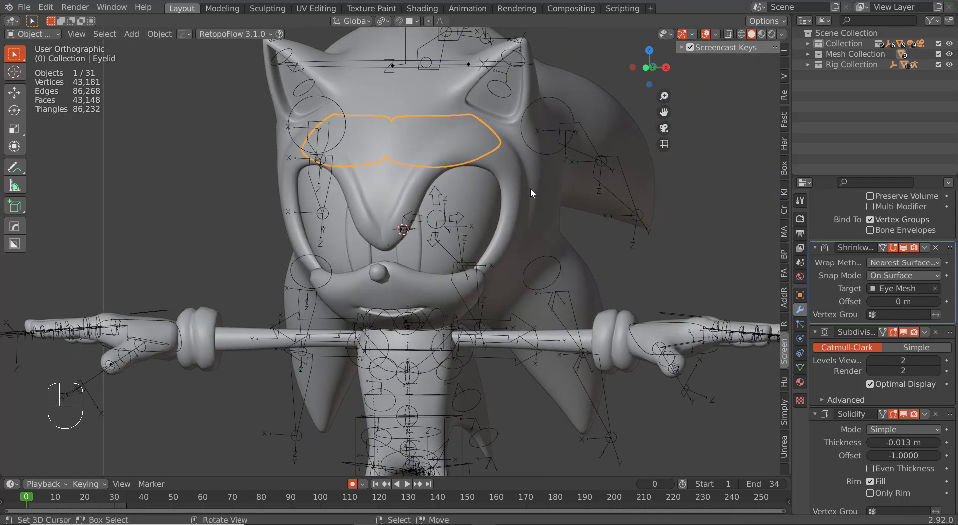
key("KP_1")
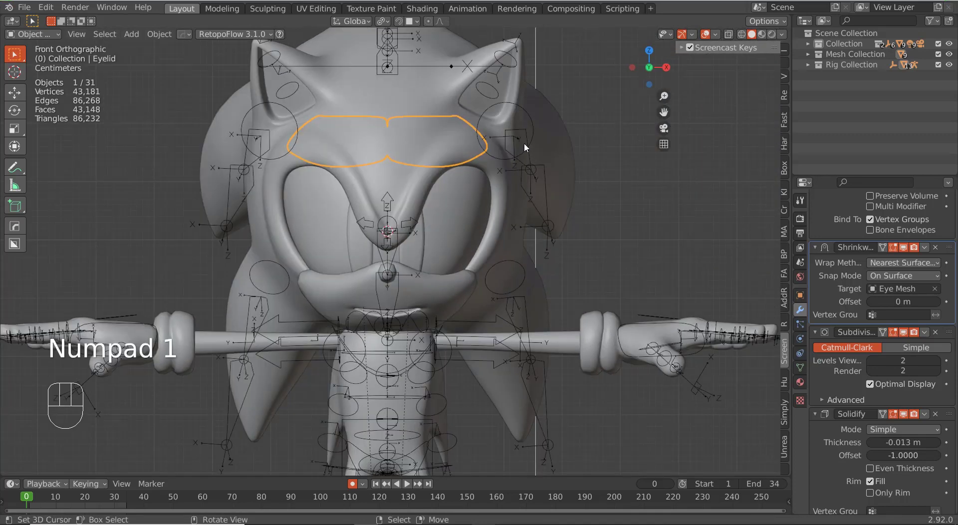
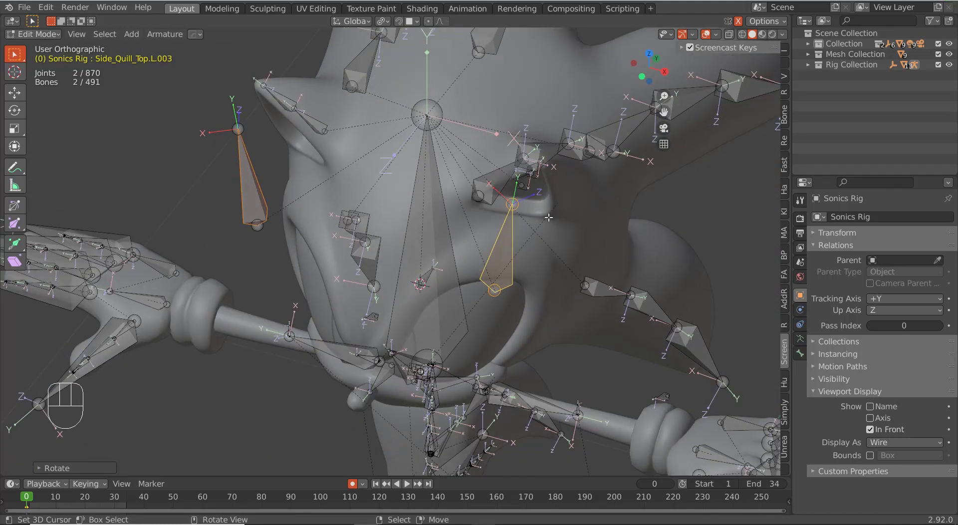
Roll the eyelid control bones with Ctrl+R and lower their joint above the eyes
key("ctrl+r")
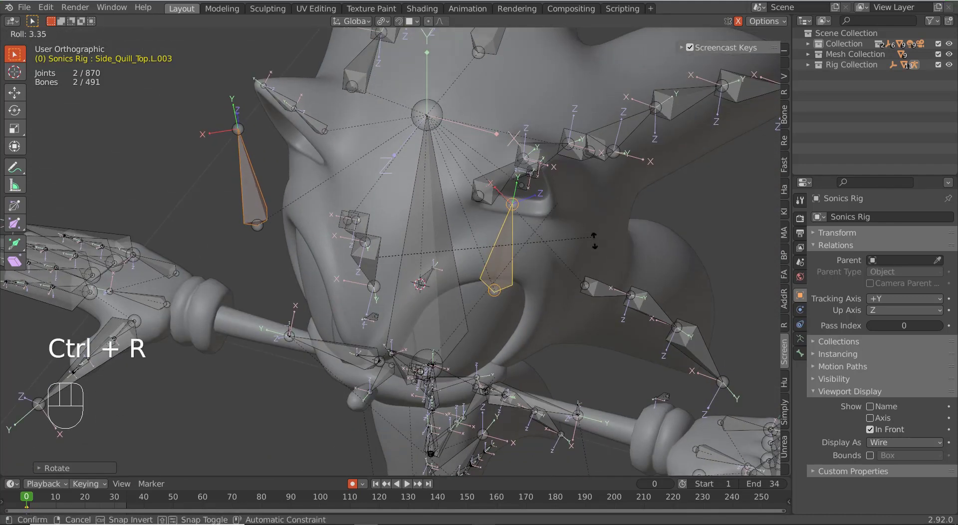
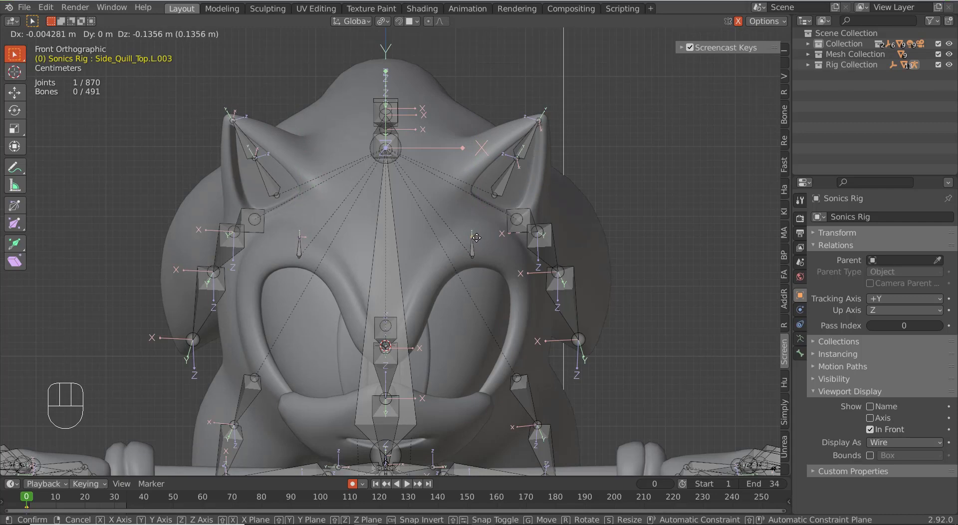
left_click(477, 234)
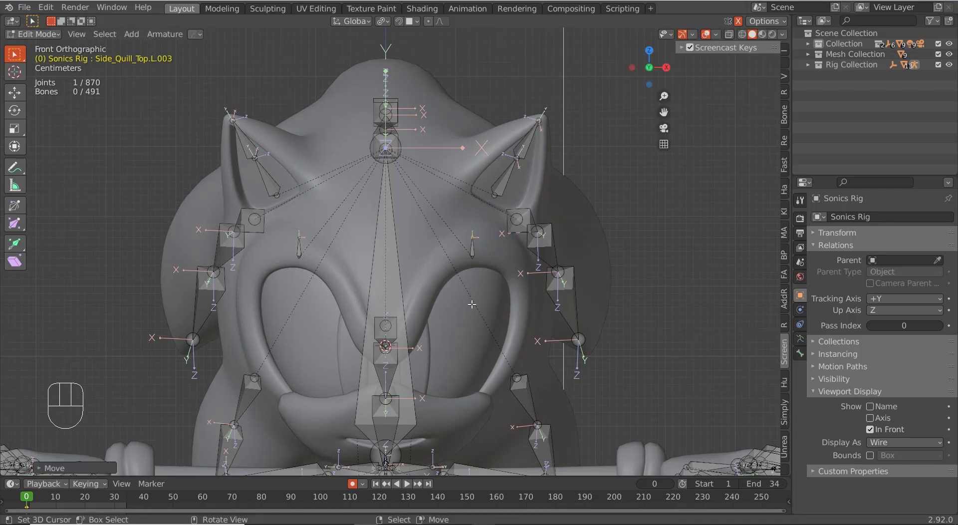
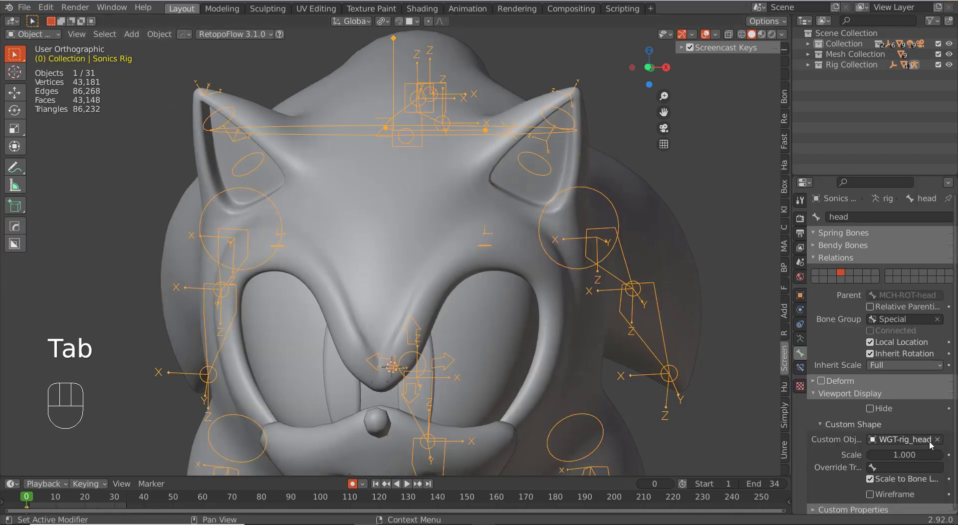
In Pose Mode clear the custom shape from Eyelid CTRL.L and Eyelid CTRL.R
key("ctrl+Tab")
right_click(489, 250)
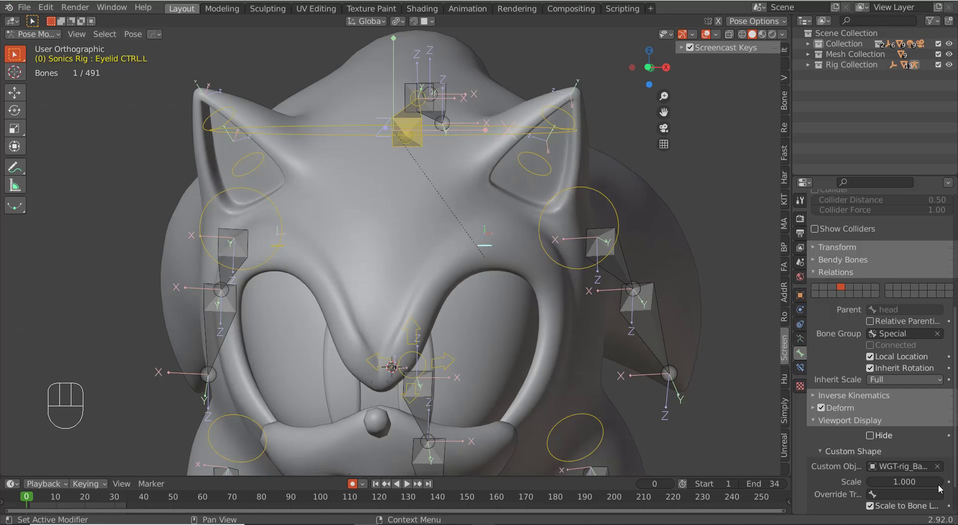
left_click(941, 467)
right_click(290, 247)
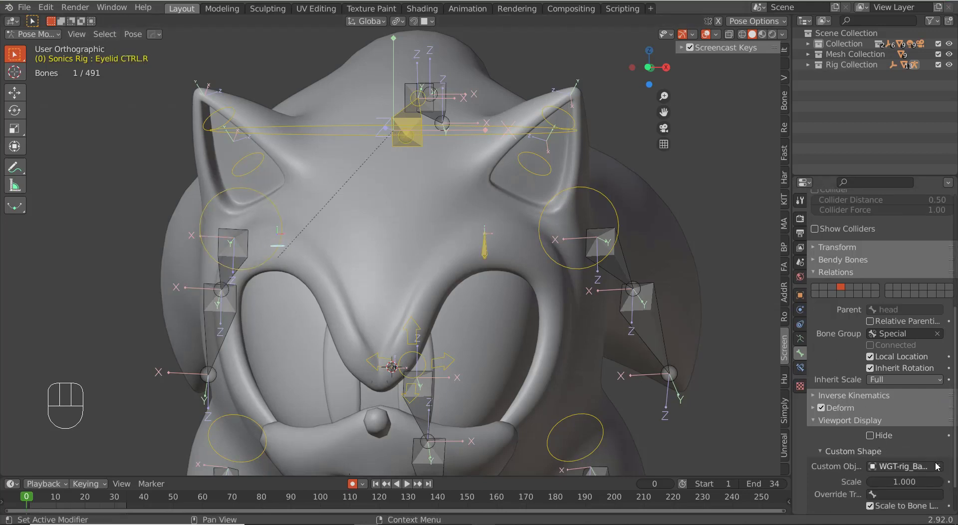
left_click(938, 467)
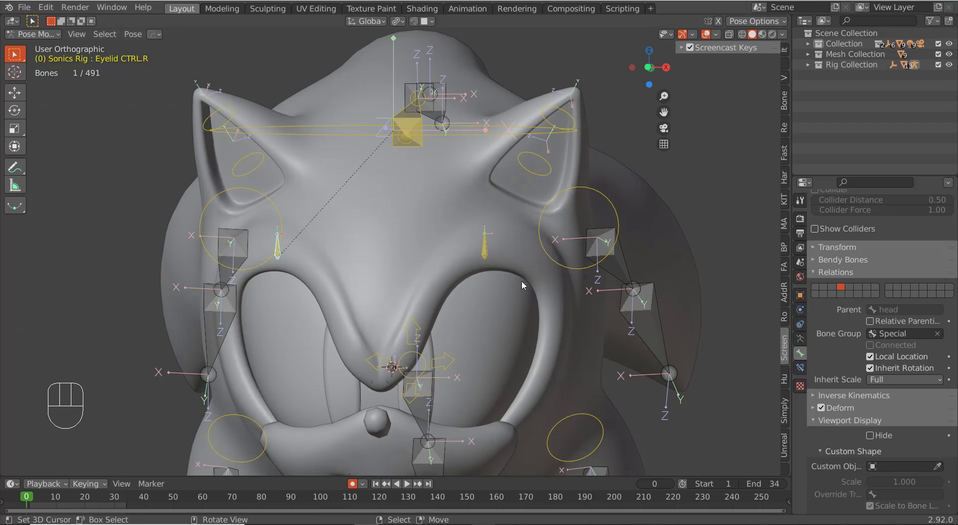
Snap the cursor to the left eyelid control bone in front view and return to Object Mode
key("KP_1")
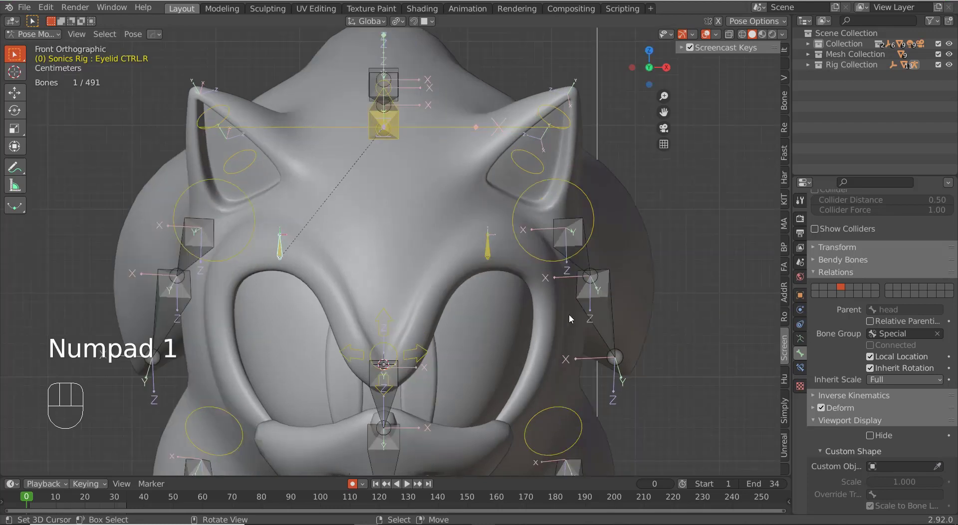
left_click_drag(481, 335, 482, 280)
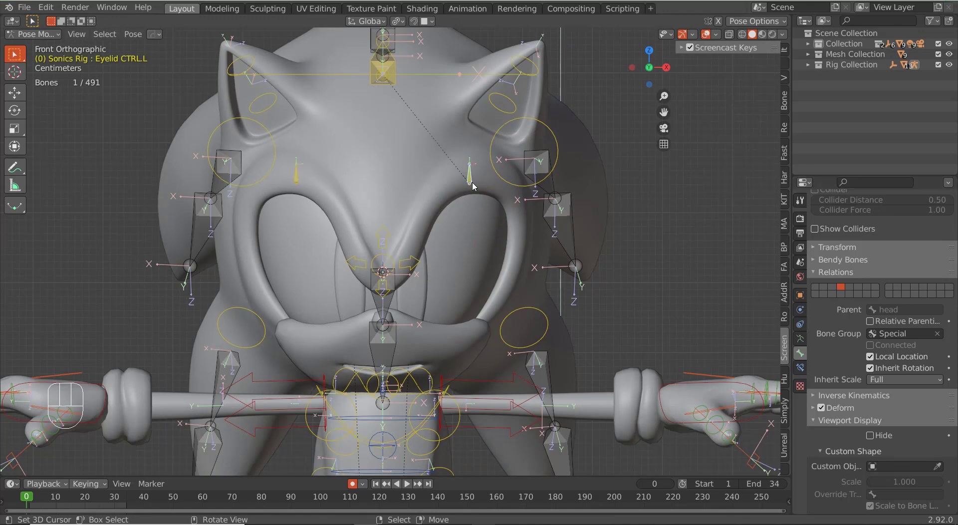
key("shift+s")
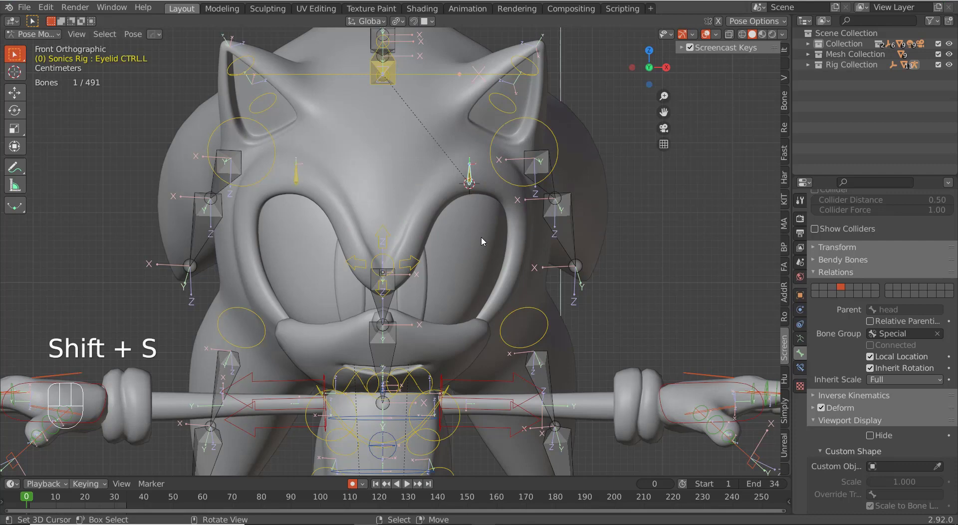
key("ctrl+Tab")
Add a 12-vertex Circle mesh at the cursor with its axes displayed
key("shift+a")
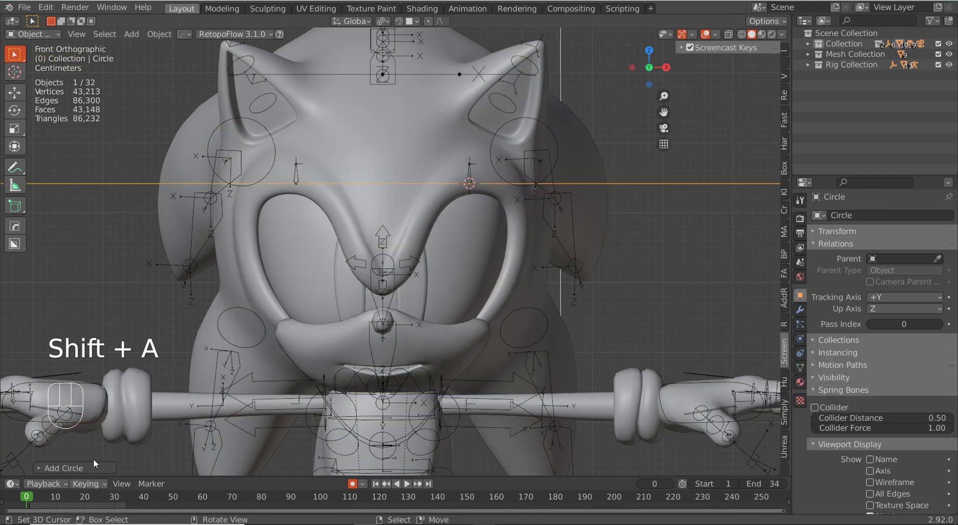
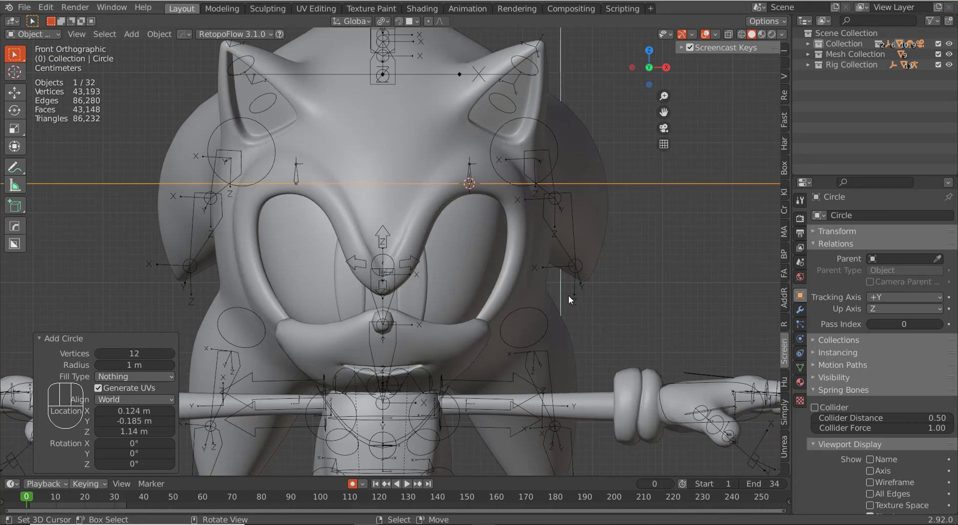
left_click(873, 470)
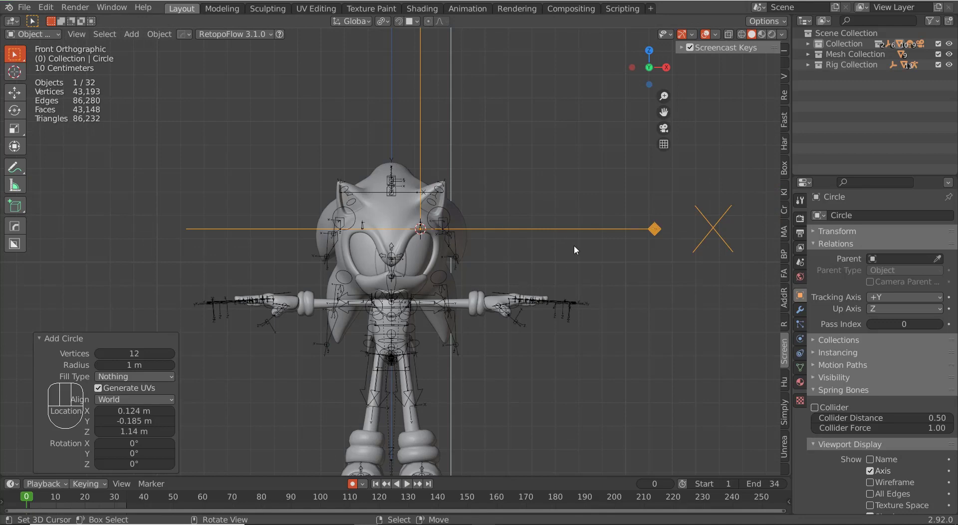
middle_click(524, 352)
middle_click(504, 341)
middle_click(475, 370)
left_click_drag(456, 241, 445, 325)
middle_click(424, 338)
left_click_drag(375, 295, 453, 272)
middle_click(409, 278)
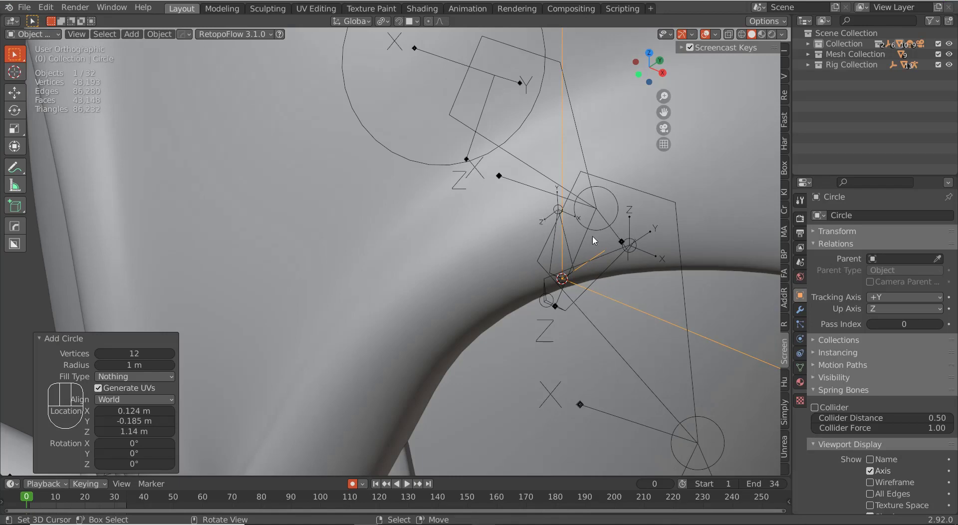
middle_click(463, 324)
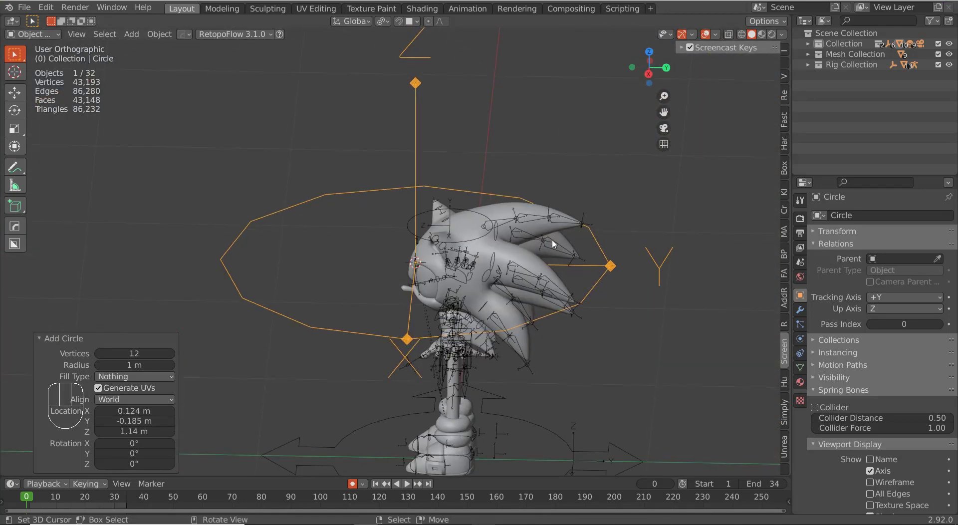
Rotate the circle 90° on X so it stands upright facing the left eye
key("r")
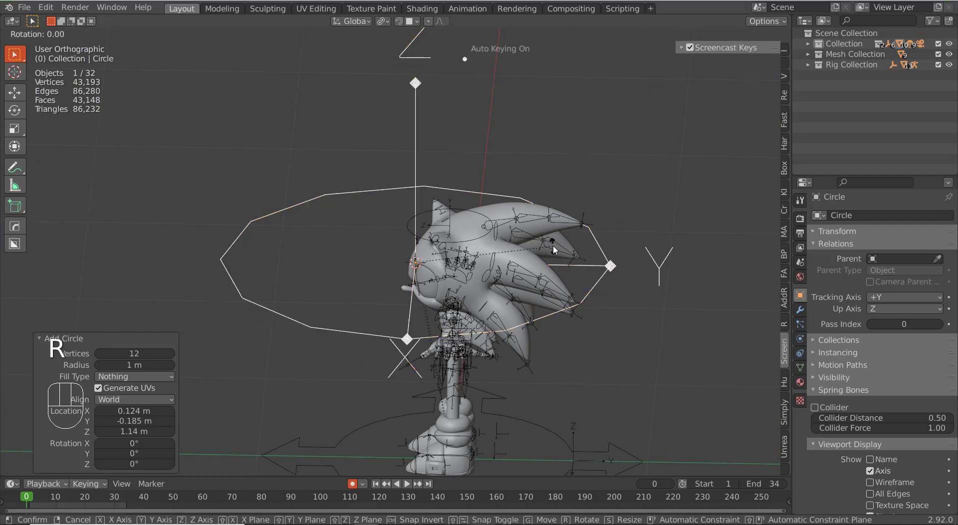
key("x")
key("KP_9")
key("KP_0")
key("KP_Enter")
left_click_drag(354, 303, 450, 290)
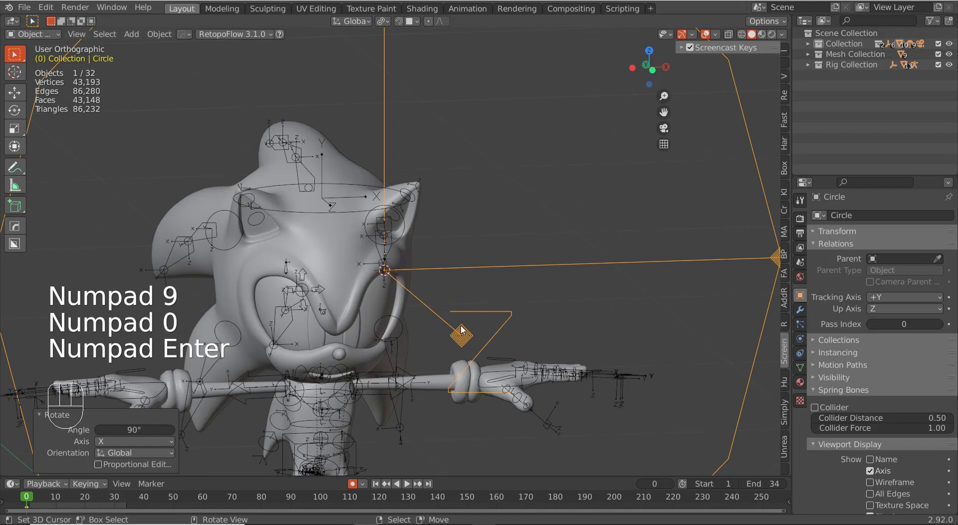
left_click_drag(443, 314, 407, 311)
left_click_drag(488, 360, 466, 307)
middle_click(504, 322)
middle_click(506, 370)
Shrink the circle and name it Eyelid CTRL Shape.L
key("s")
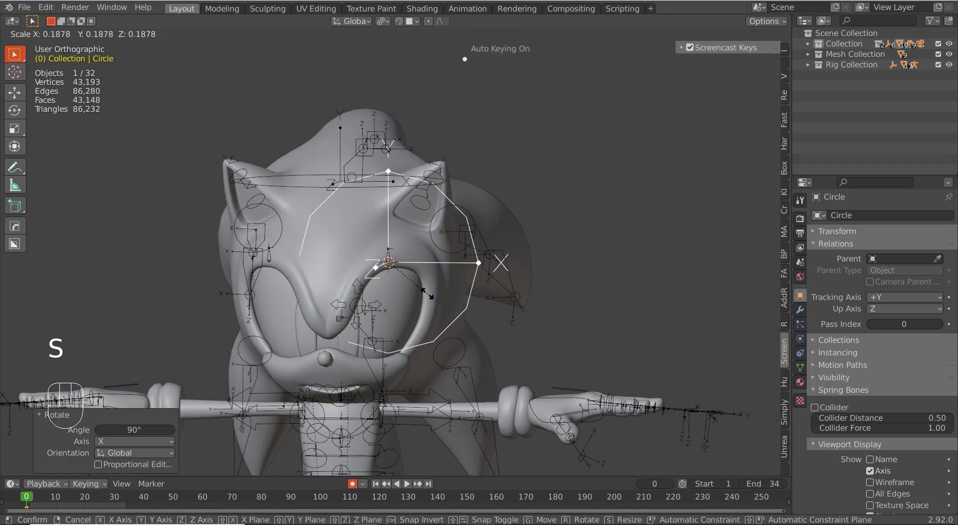
left_click(412, 274)
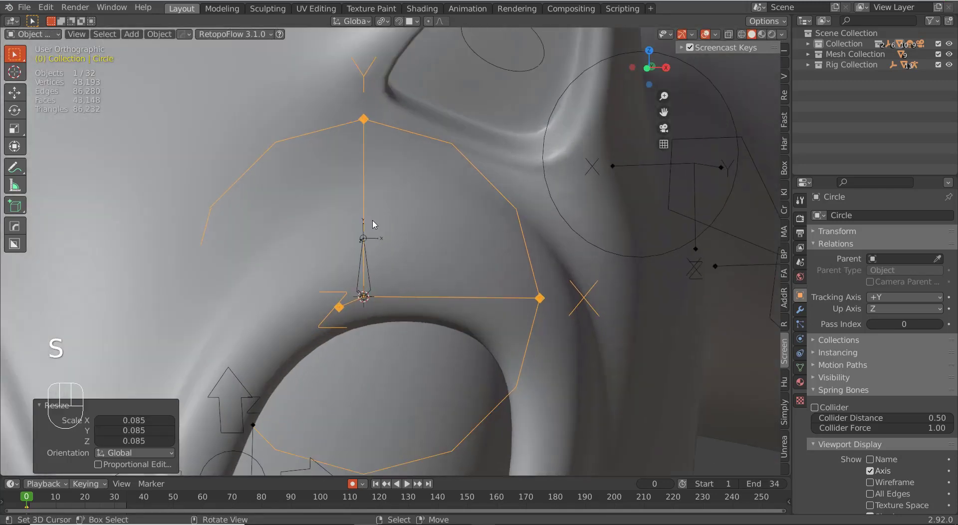
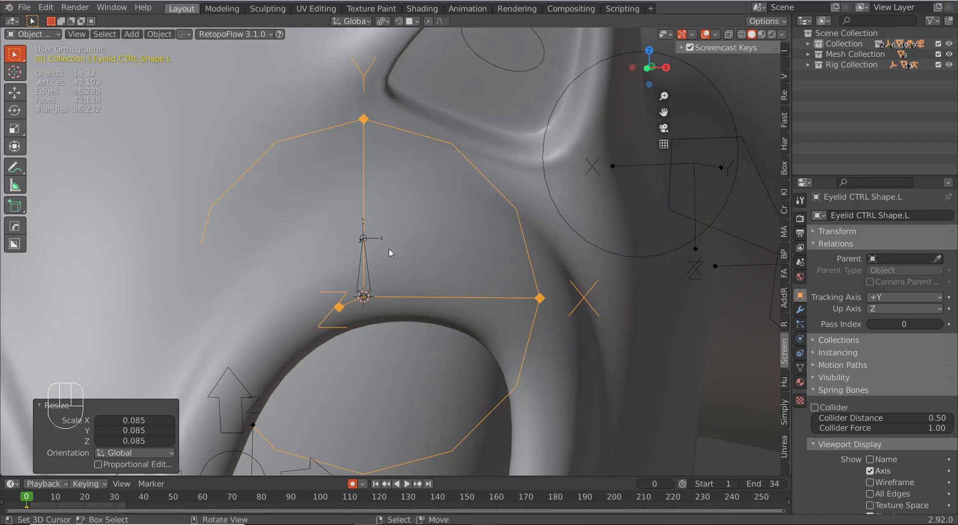
right_click(367, 273)
right_click(368, 273)
right_click(371, 273)
Assign the circle as Eyelid CTRL.L's custom shape in Pose Mode and start rescaling it
key("ctrl+Tab")
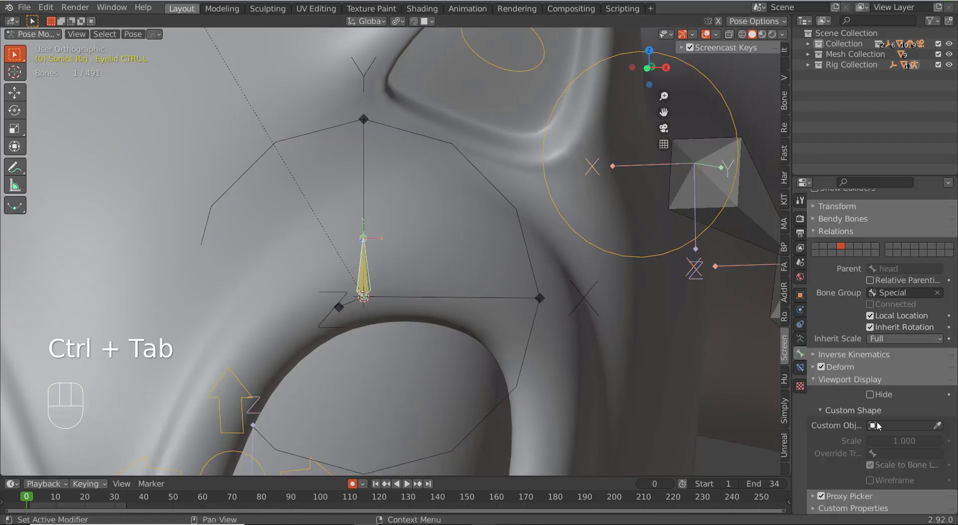
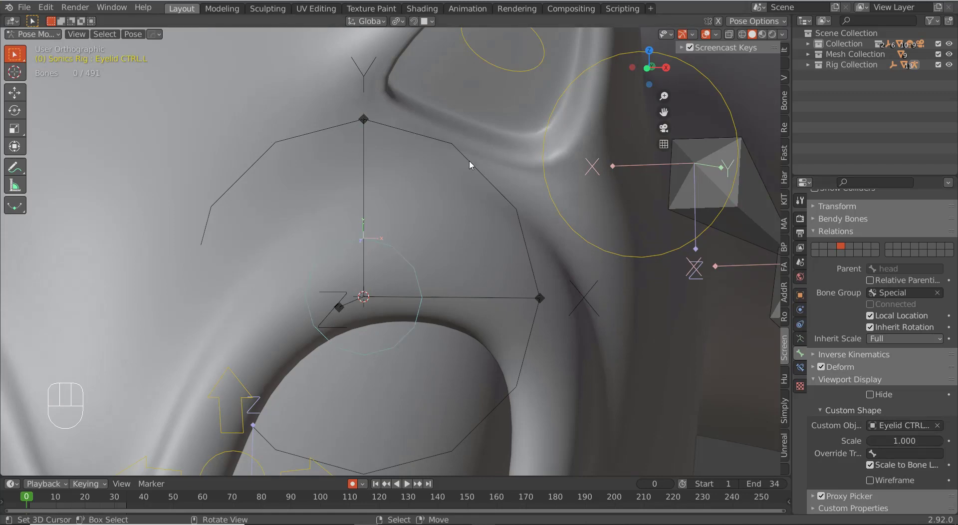
key("ctrl+Tab")
right_click(472, 163)
key("z")
key("s")
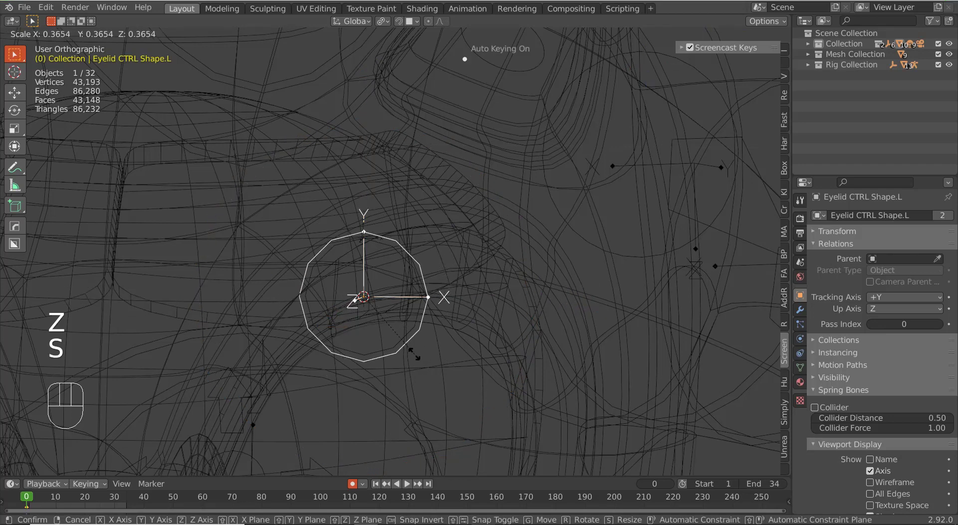
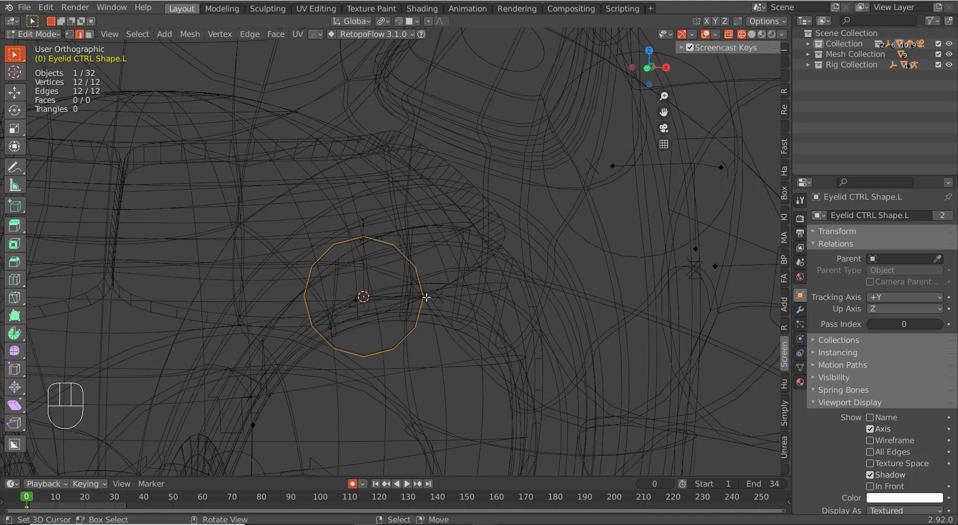
Reshape the circle's vertices with Individual Origins pivot into an arc hugging the upper eyelid
key("1")
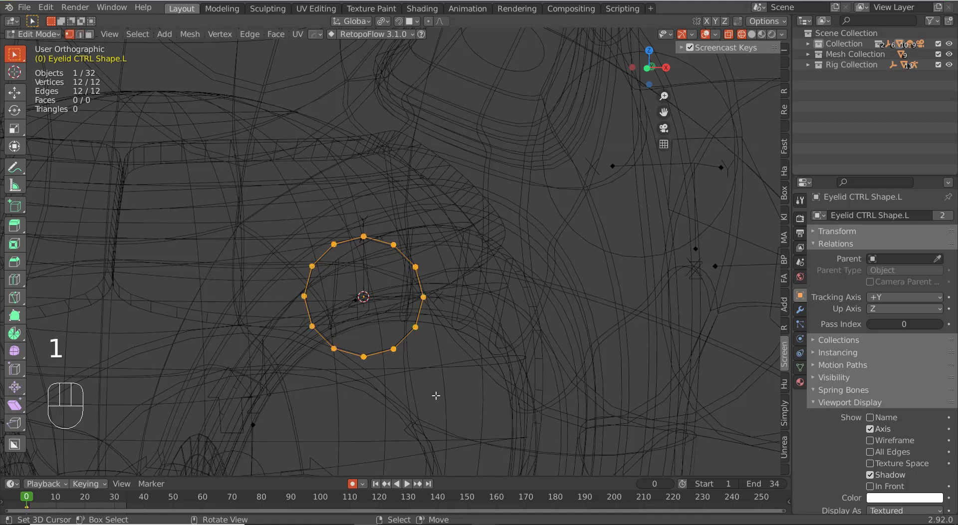
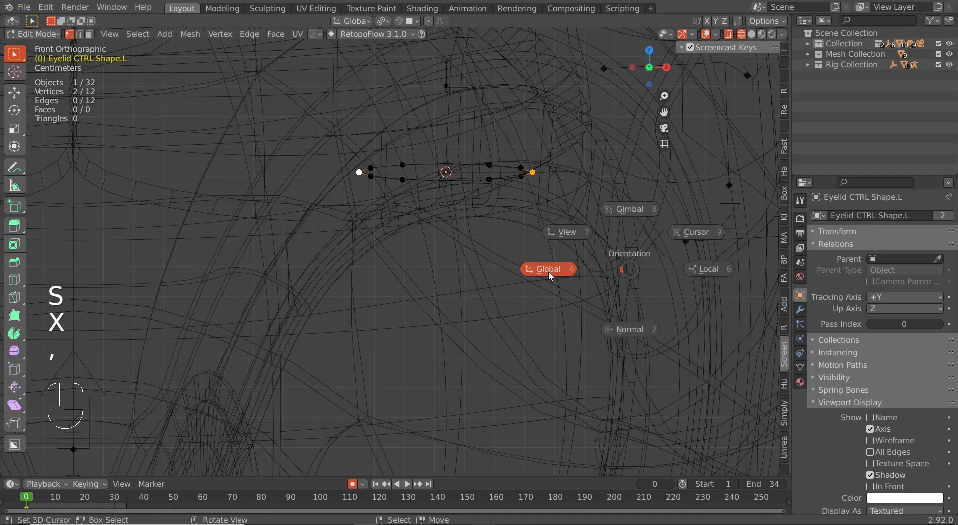
key(".")
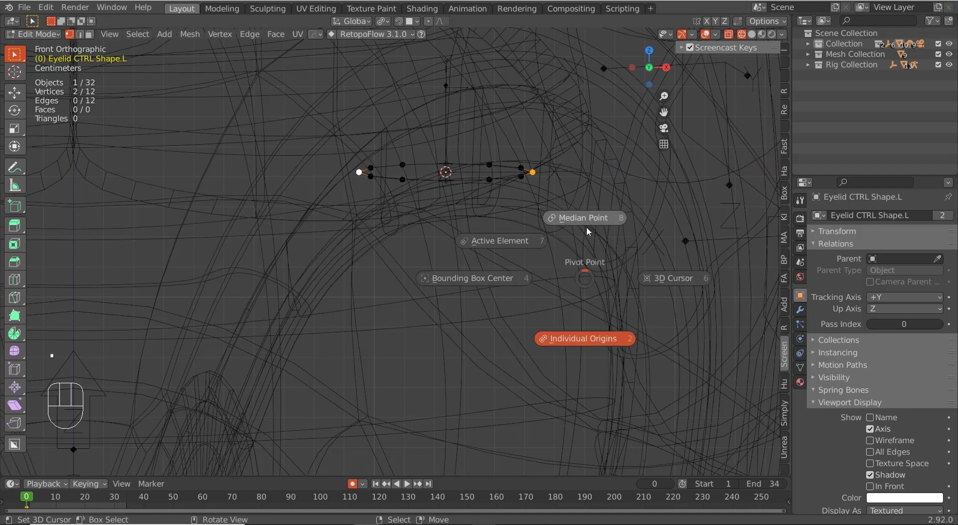
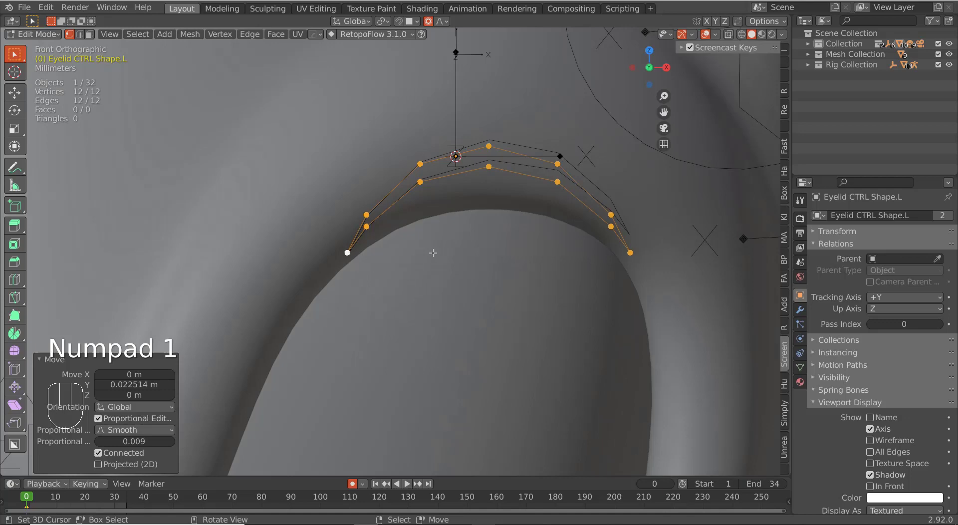
key("Tab")
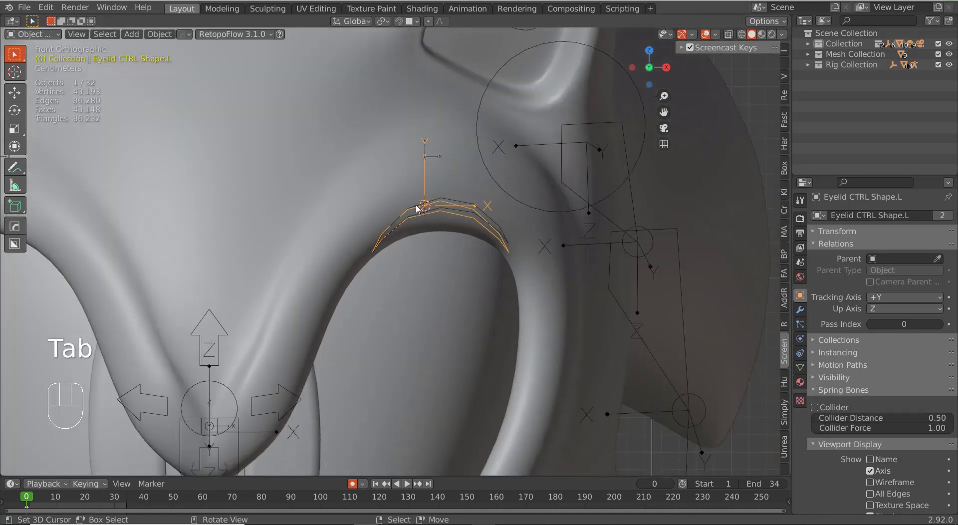
Move the arc into a new CTRL Shapes collection and place a duplicate over the other eye
key("m")
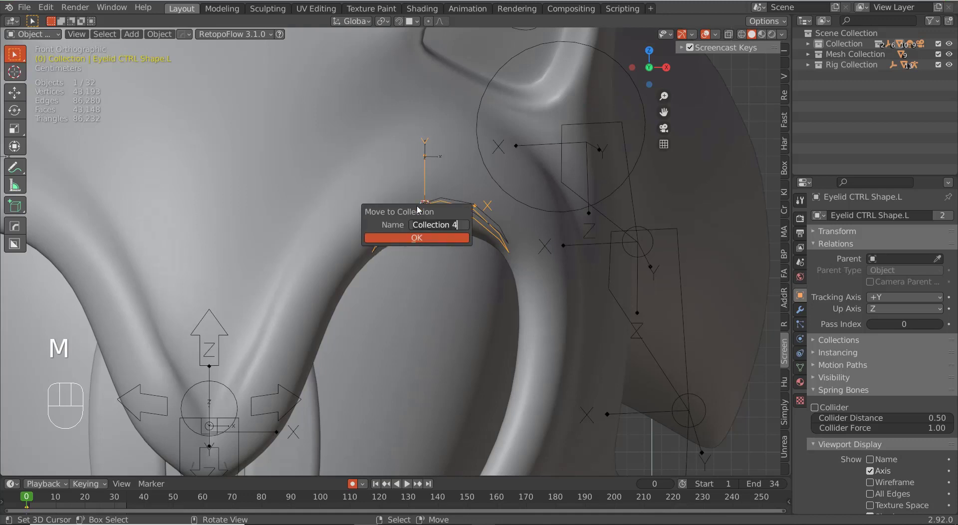
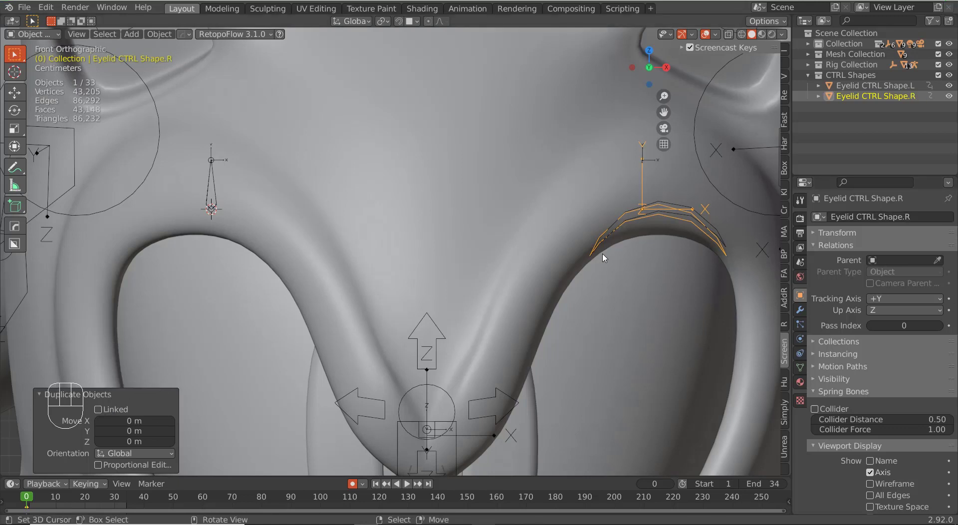
key("shift+s")
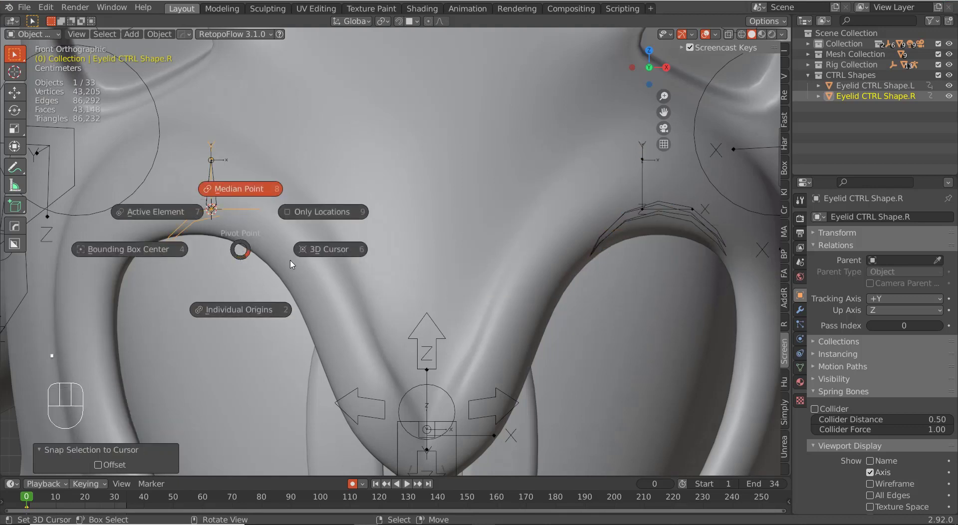
Mirror the copy by scaling -1 on X in Edit Mode, giving Eyelid CTRL Shape.R, and select Eyelid CTRL.R
key("Tab")
key("s")
key("x")
key("-")
key("1")
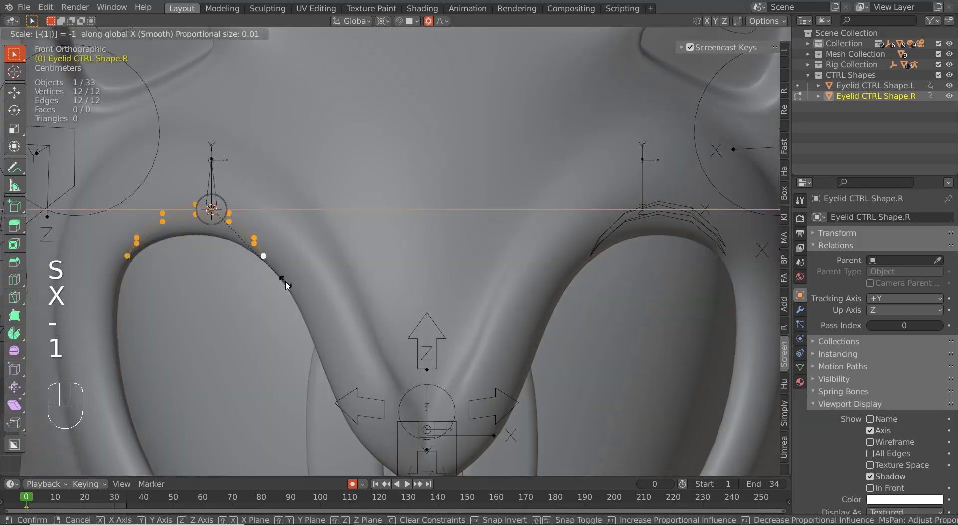
key("Return")
key("Tab")
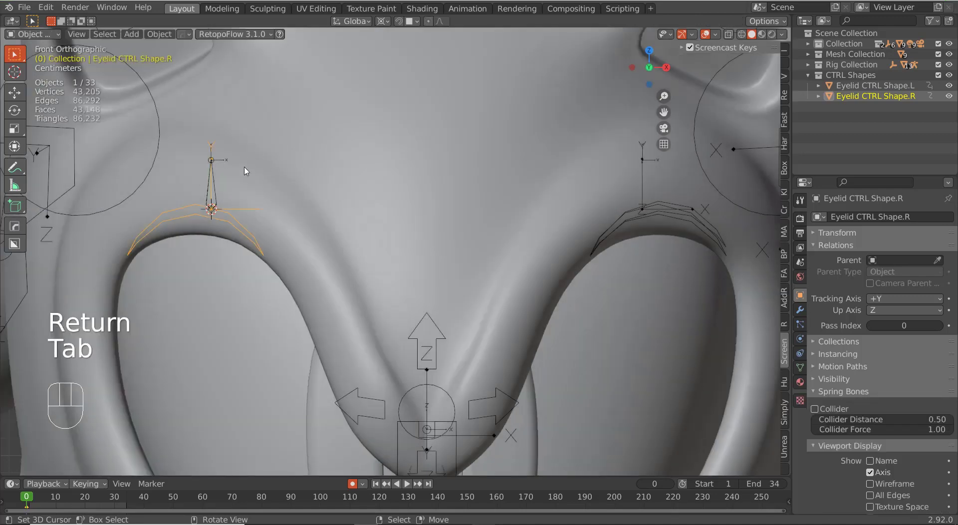
right_click(218, 183)
Set Eyelid CTRL Shape.R as the Eyelid CTRL.R bone's custom shape and hide the CTRL Shapes collection
key("ctrl+Tab")
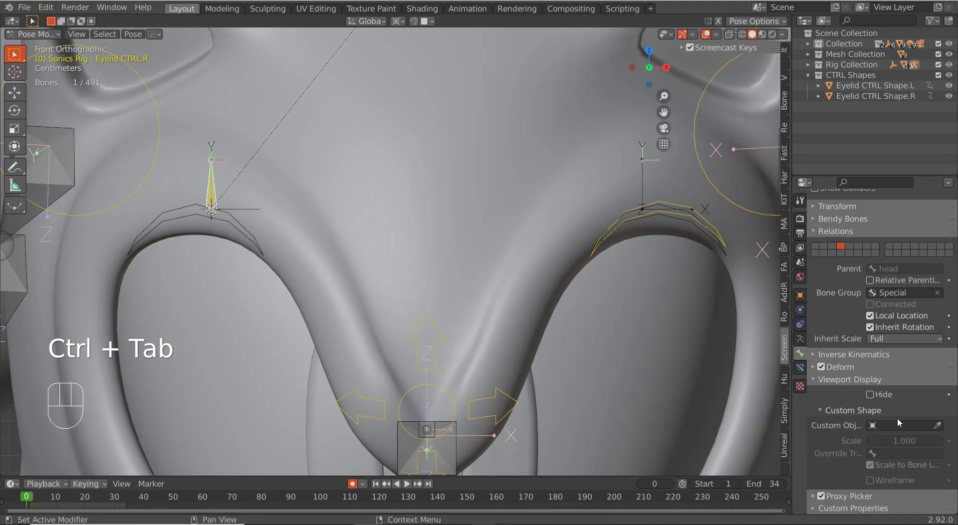
left_click_drag(901, 427, 843, 410)
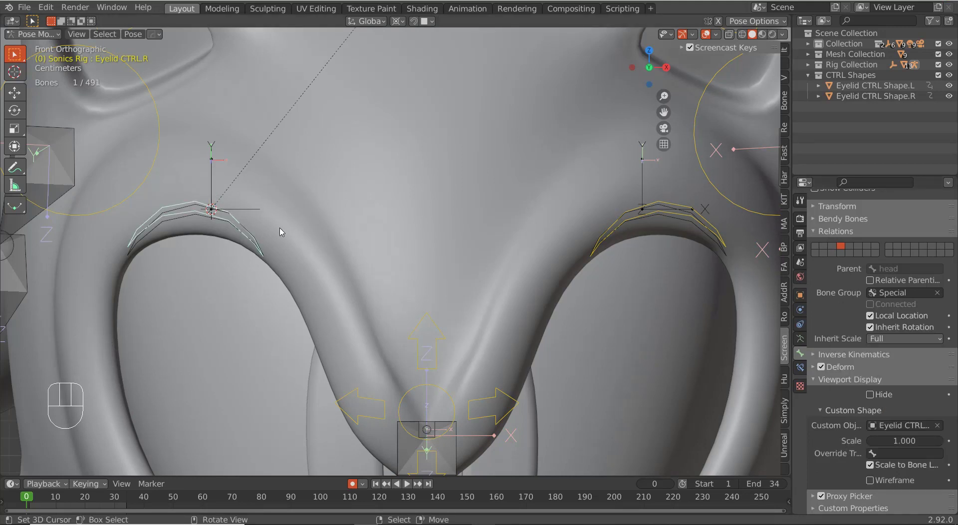
key("ctrl+Tab")
left_click(175, 218)
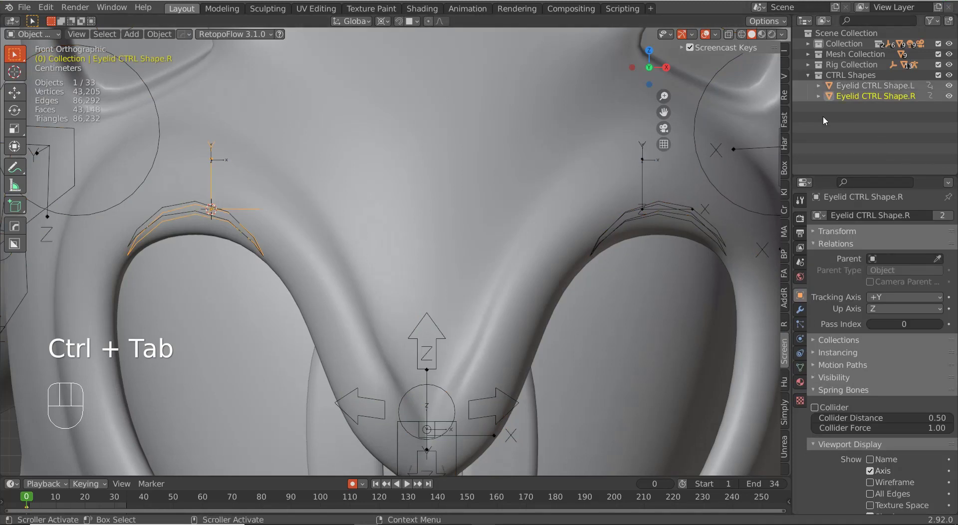
left_click(813, 79)
left_click(950, 75)
Select the rig in Pose Mode and test-move the Eyelid CTRL.R bone, then cancel
right_click(656, 207)
right_click(656, 214)
key("ctrl+Tab")
key("g")
right_click(591, 214)
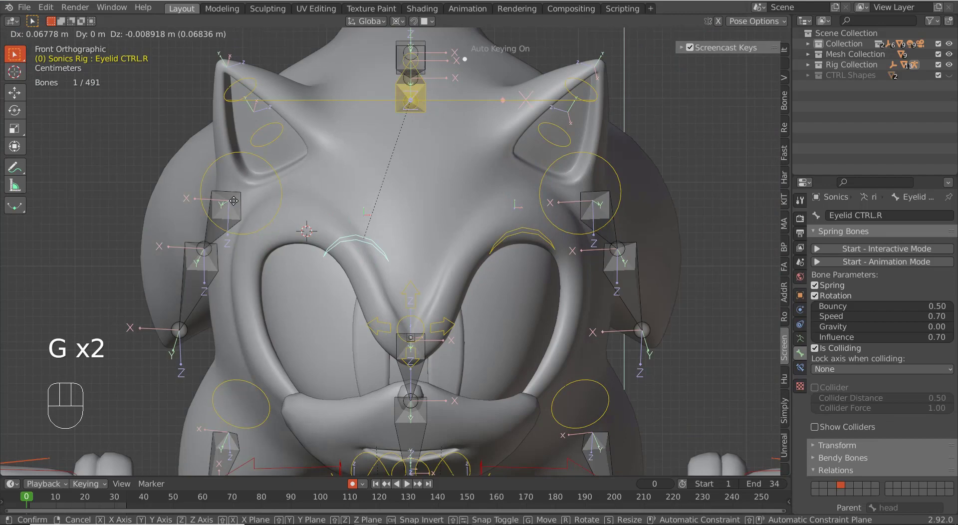
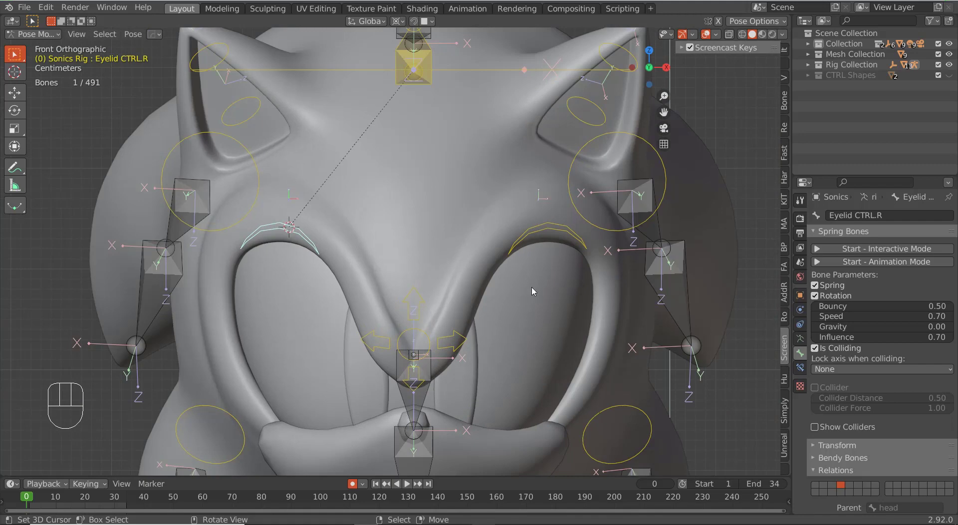
Select the Eyelid mesh with the rig through wireframe and parent it with Ctrl+P
key("ctrl+Tab")
key("z")
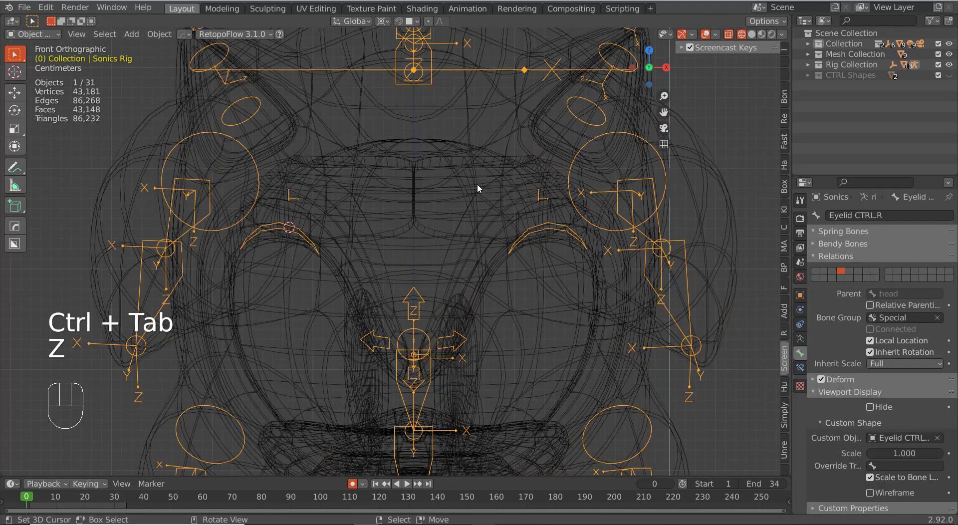
right_click(480, 189)
right_click(478, 168)
right_click(496, 161)
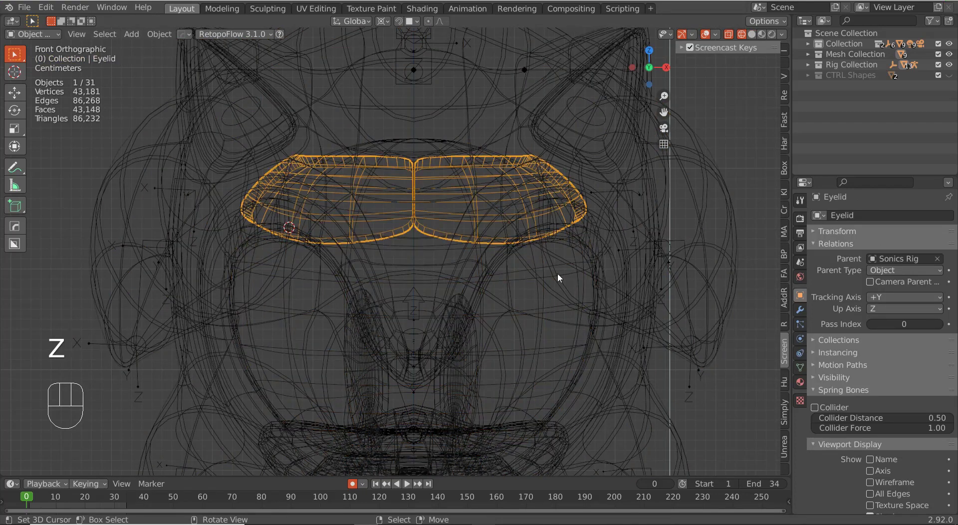
key("z")
right_click(661, 216)
key("z")
right_click(432, 232)
key("ctrl+p")
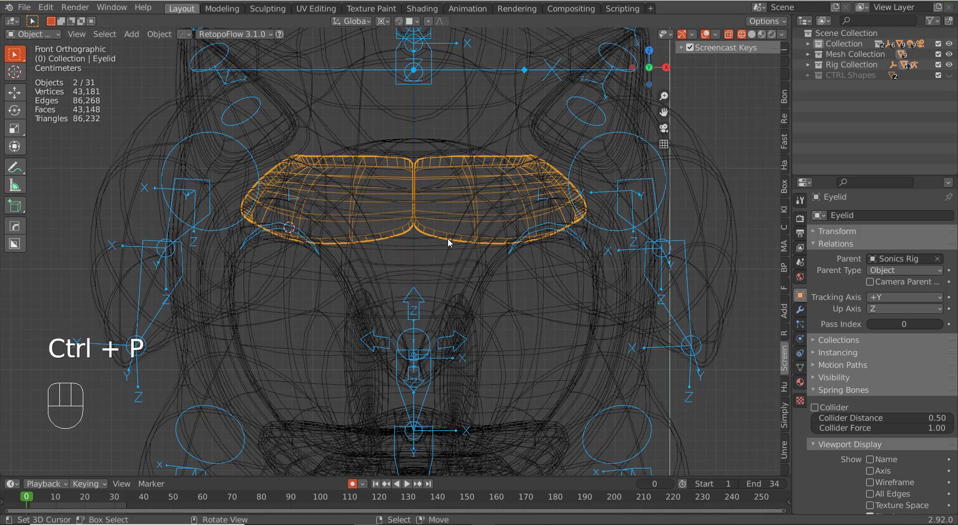
Re-parent the Eyelid mesh to the rig so it gets vertex groups for both eyelid control bones
right_click(446, 238)
right_click(446, 238)
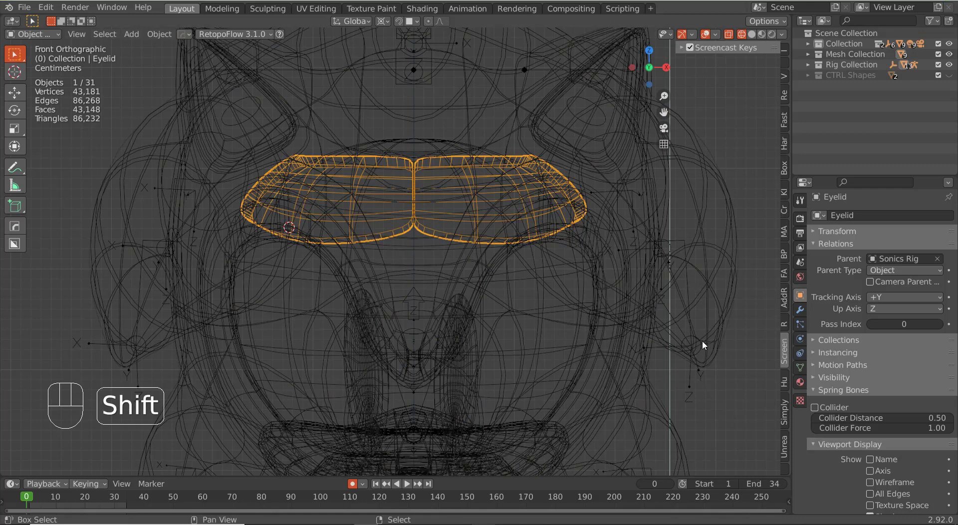
right_click(693, 386)
key("ctrl+p")
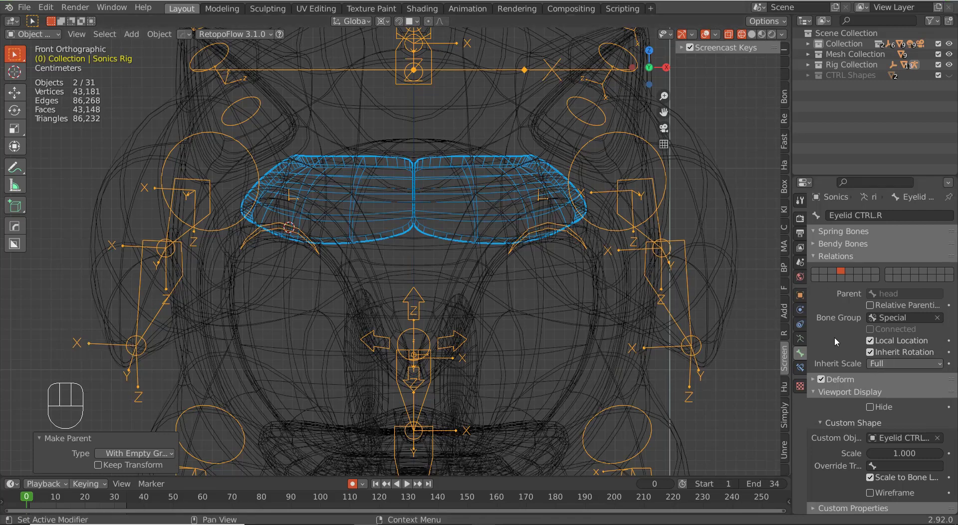
left_click(800, 369)
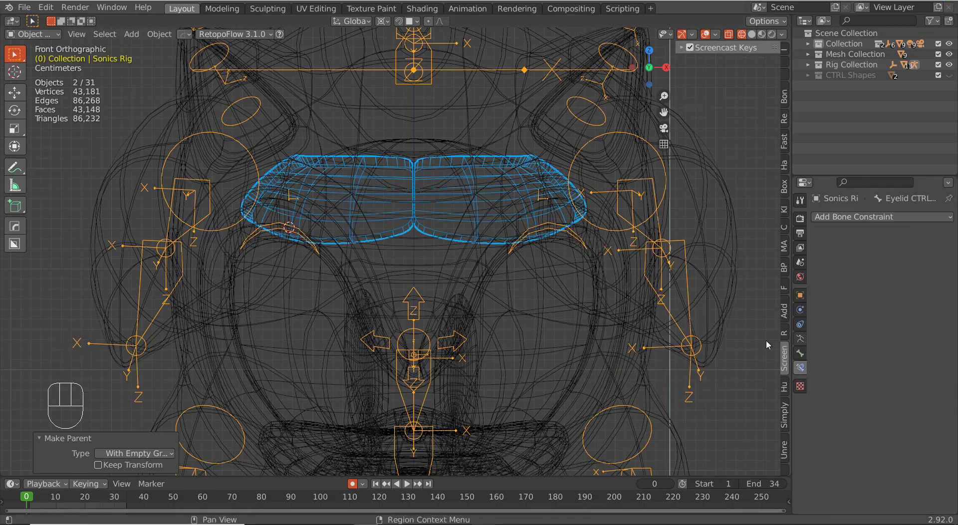
right_click(437, 233)
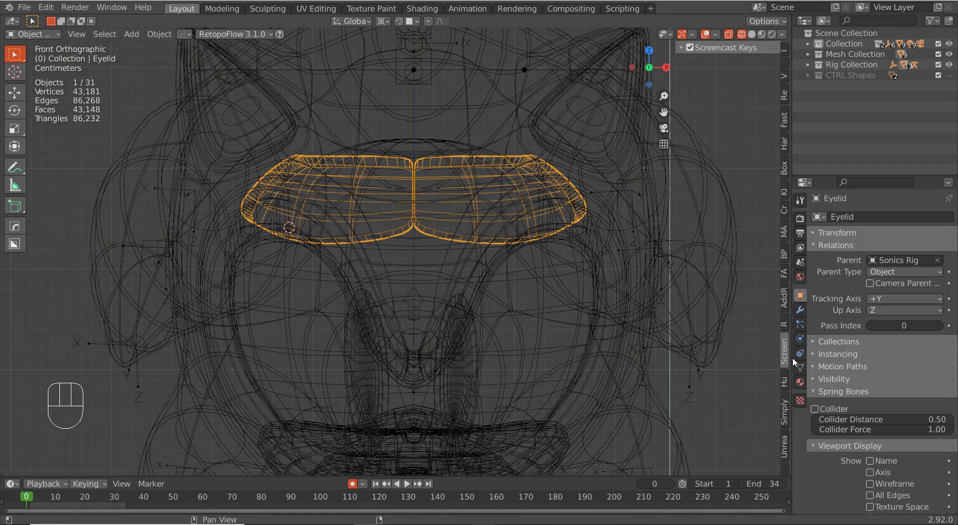
left_click_drag(953, 463, 825, 341)
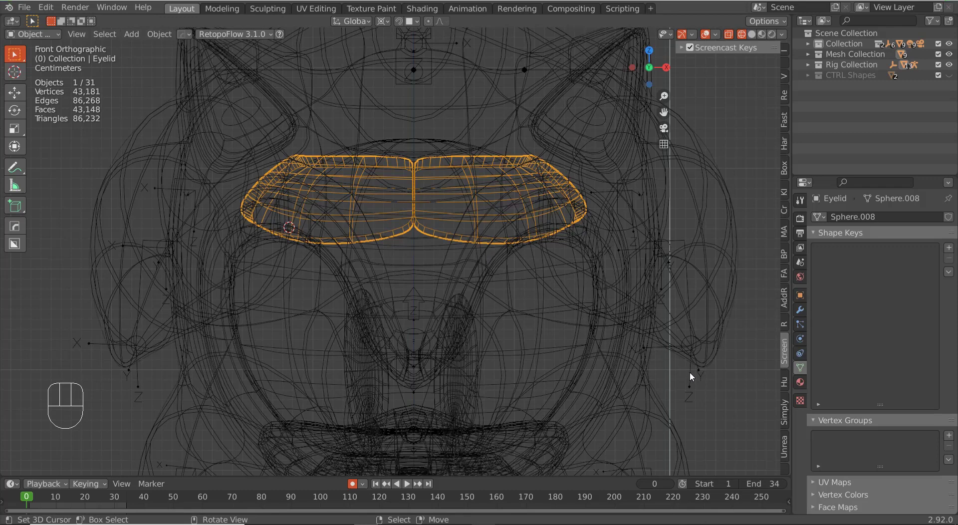
right_click(692, 377)
right_click(434, 233)
Weight-paint the Eyelid mesh's right half at 1.0 to the Eyelid CTRL.L vertex group
key("ctrl+Tab")
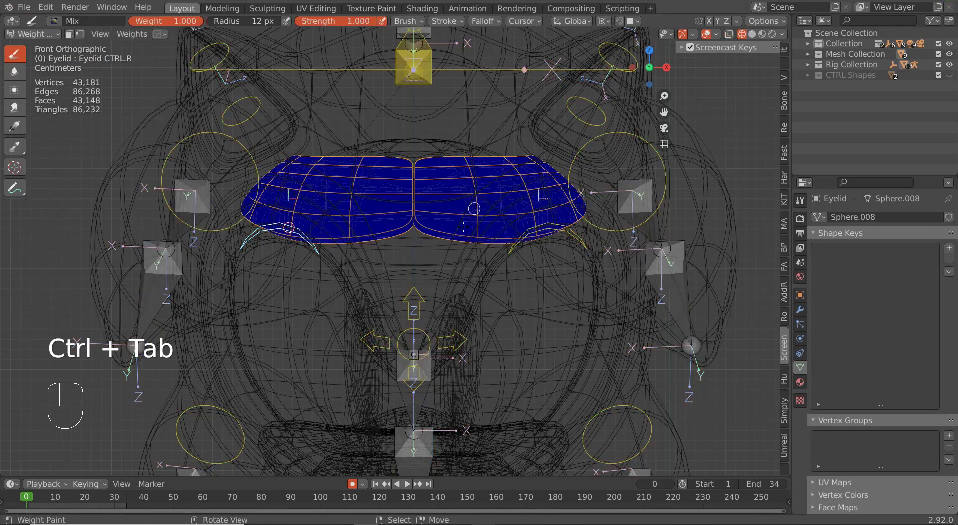
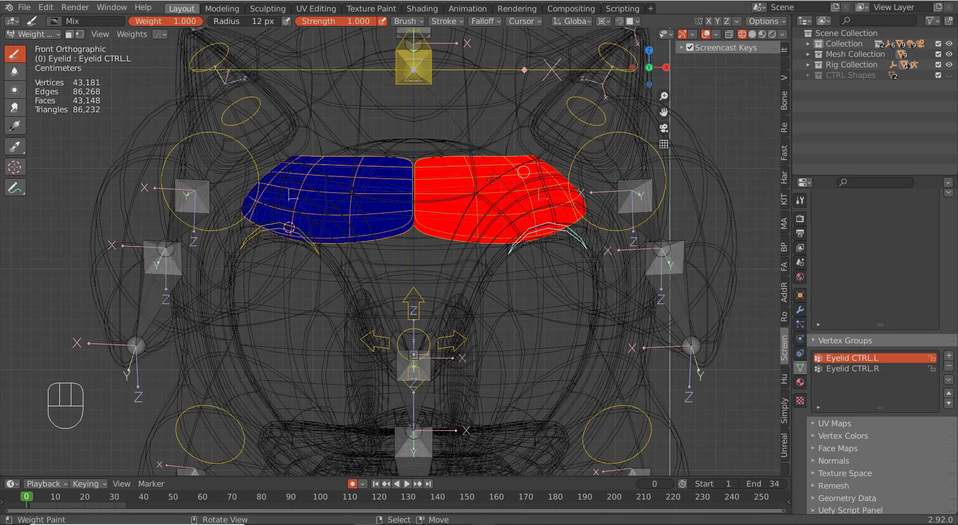
key("ctrl+Tab")
key("z")
Select Eyelid CTRL.L in Pose Mode and move it down on Z to test the weights
right_click(529, 210)
key("ctrl+Tab")
right_click(476, 244)
middle_click(482, 244)
key("g")
key("z")
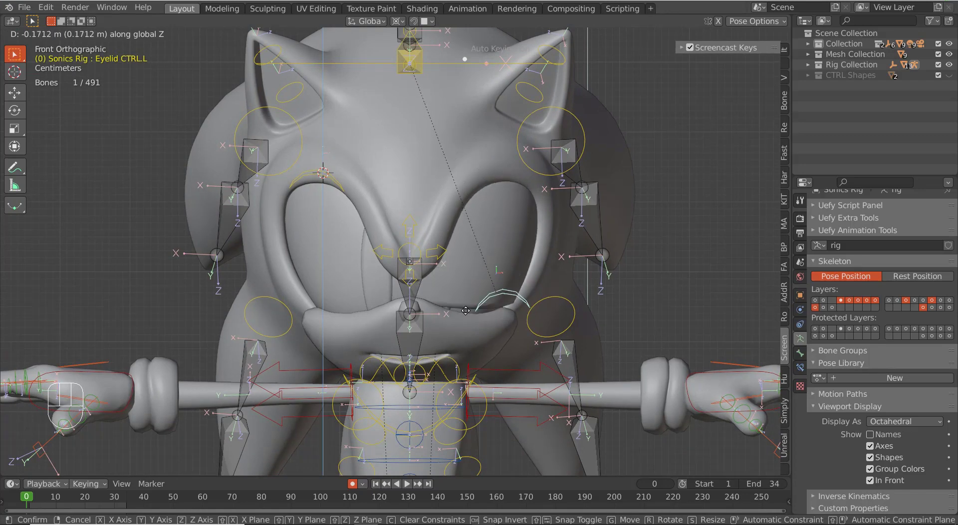
Lower both Eyelid CTRL bones together on Z to close the eyelids
right_click(477, 266)
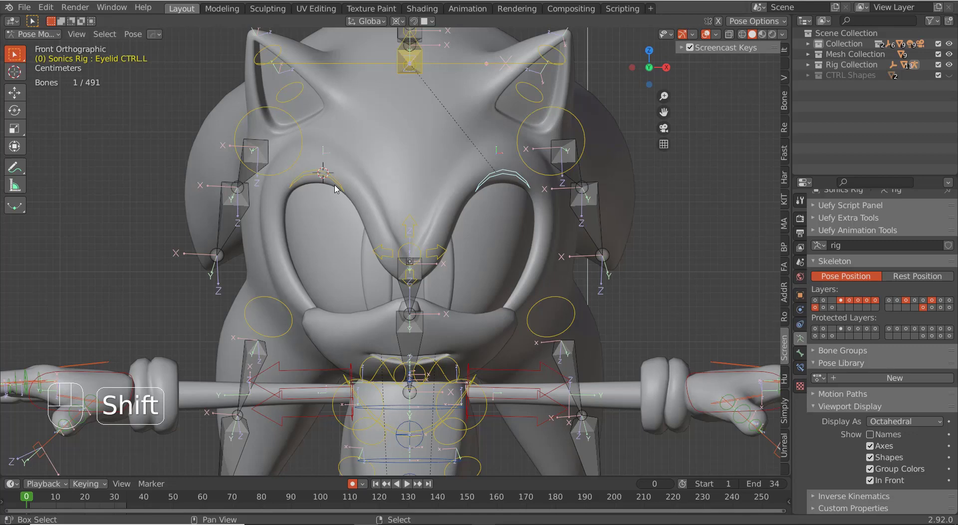
key("g")
key("z")
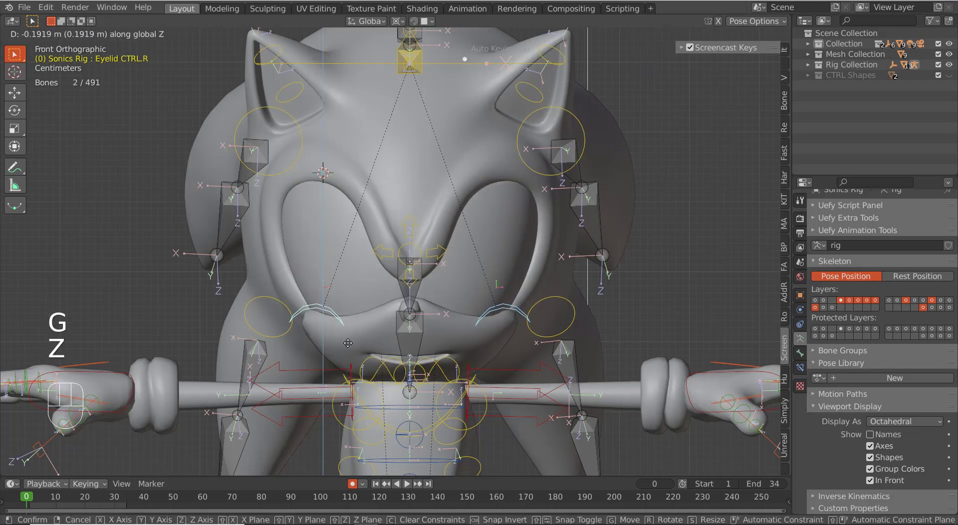
left_click(349, 344)
Orbit around the closed eyelids to inspect them, then return to front view
left_click_drag(451, 301, 416, 295)
left_click_drag(446, 299, 496, 312)
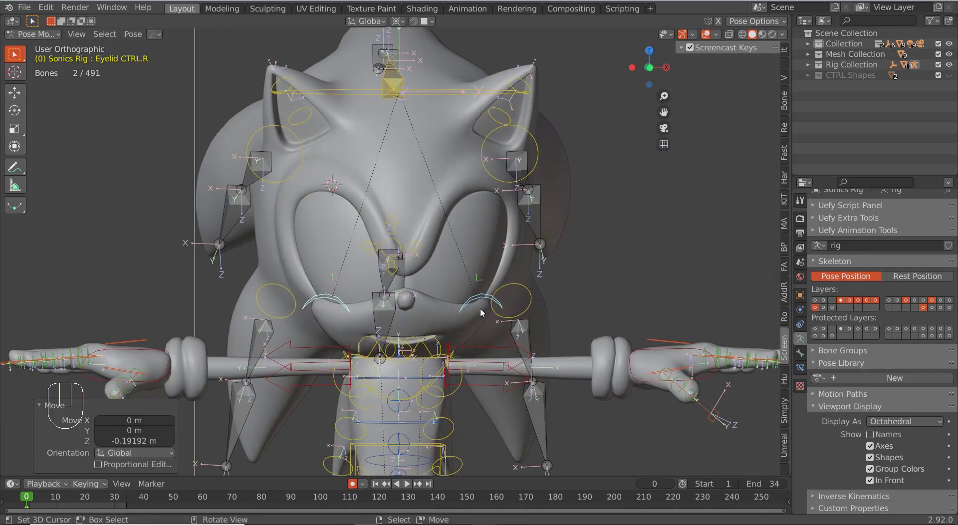
left_click_drag(457, 320, 543, 304)
left_click_drag(473, 322, 488, 325)
middle_click(440, 321)
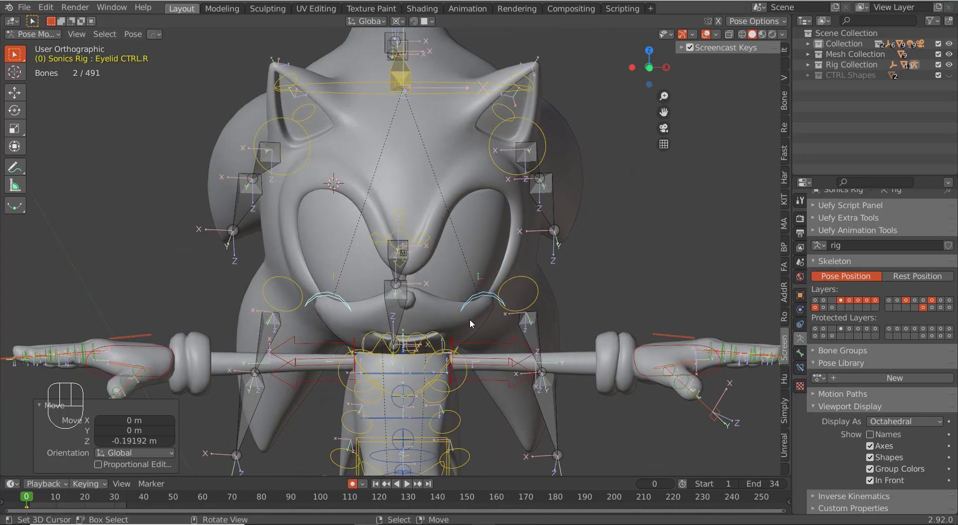
key("KP_1")
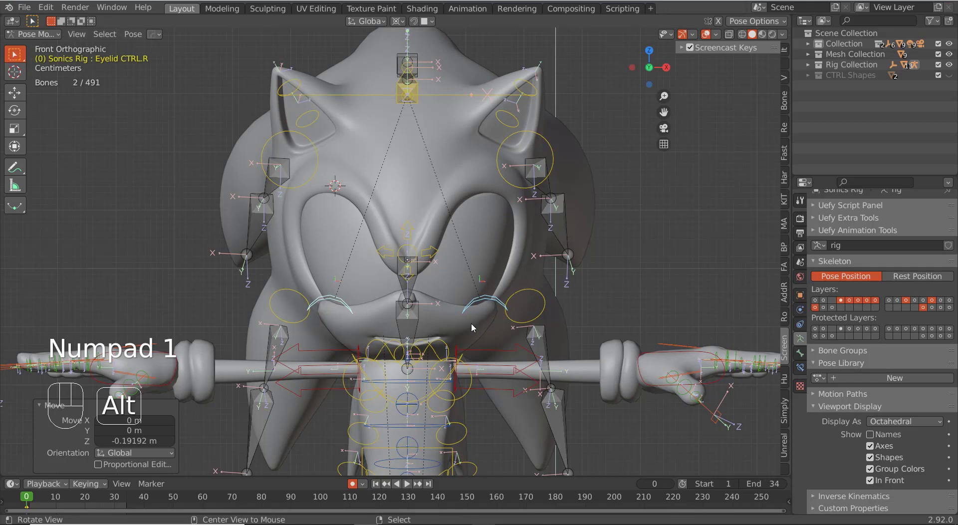
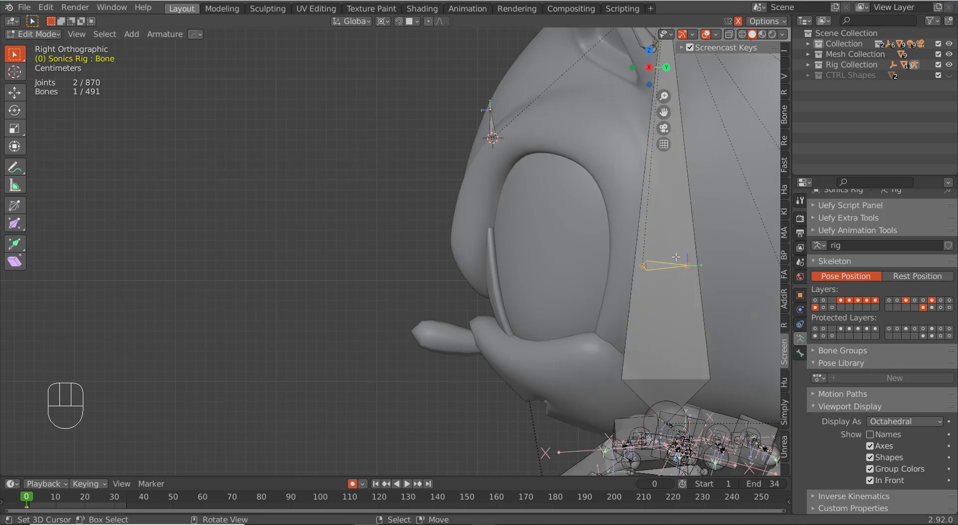
Duplicate a bone in Edit Mode to become Main Eyelid CTRL between Sonic's eyes
key("shift+d")
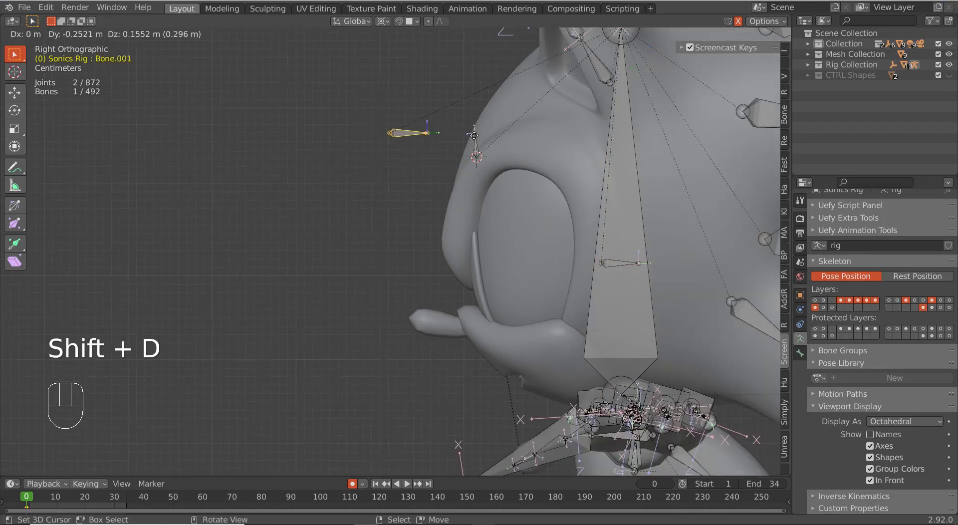
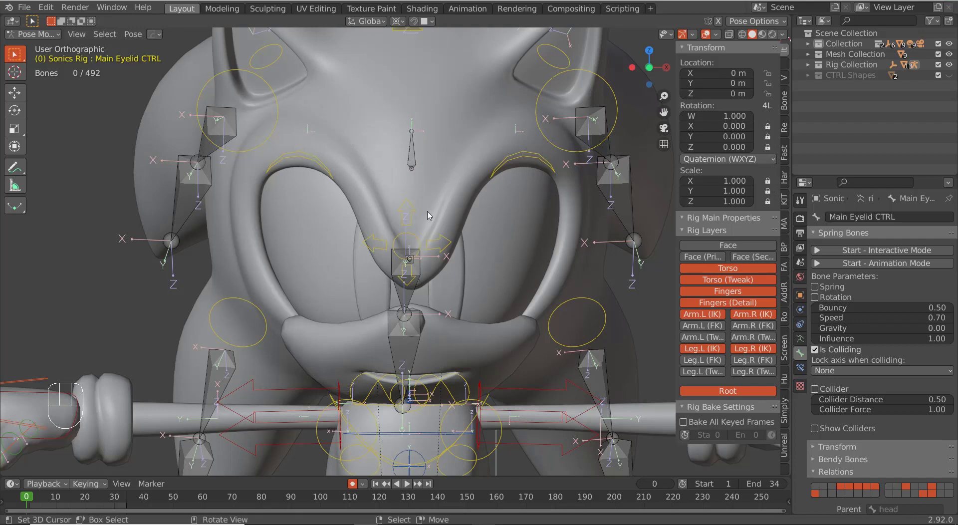
Lock Main Eyelid CTRL's X and Y location so it only moves vertically, test it and reset with Alt+G
key("g")
right_click(415, 158)
key("g")
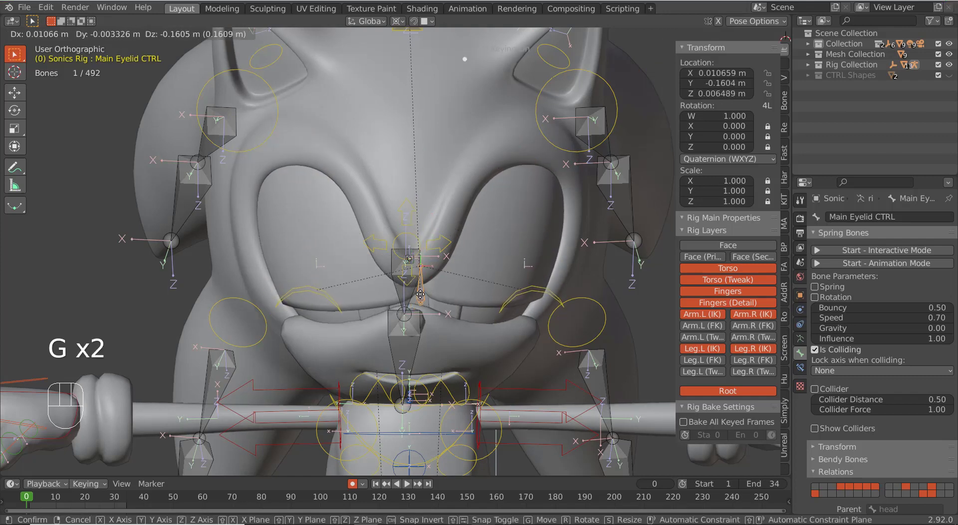
right_click(436, 248)
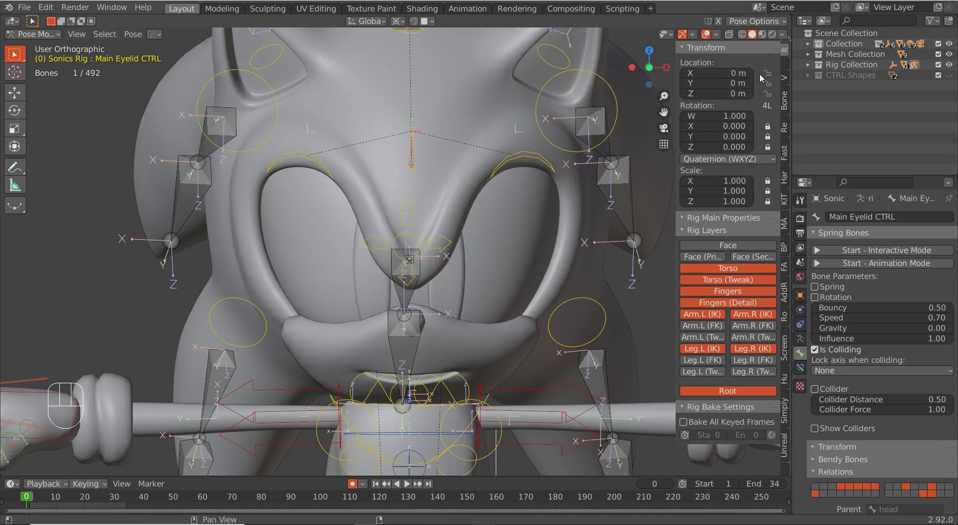
left_click(765, 75)
left_click(767, 92)
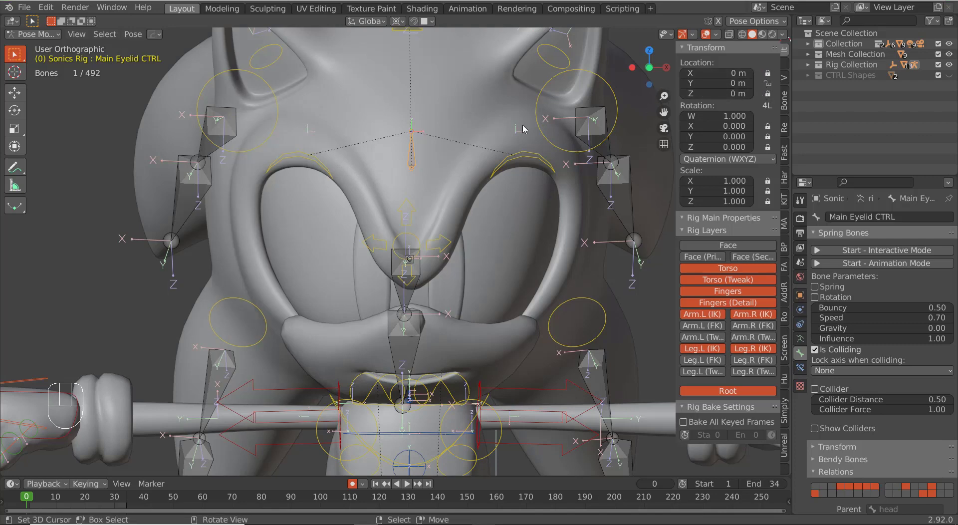
key("g")
key("z")
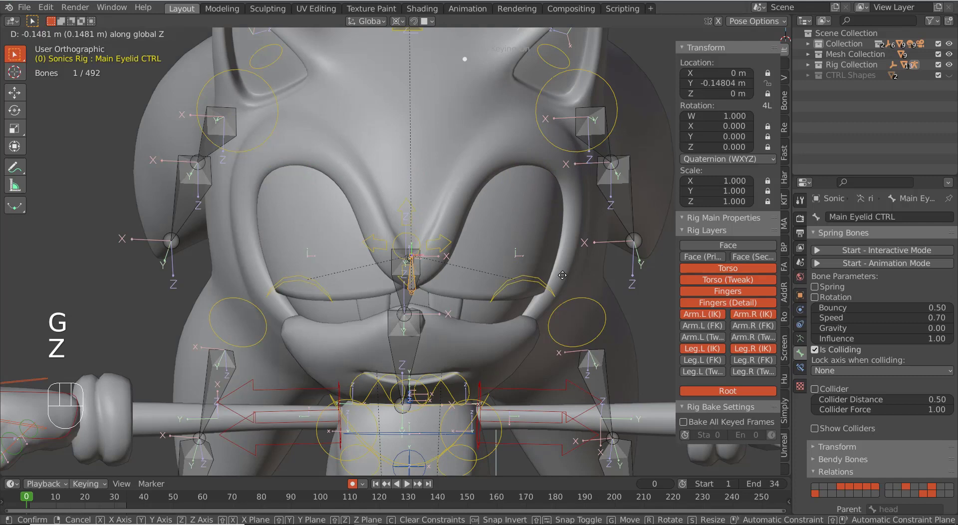
left_click(563, 287)
key("alt+g")
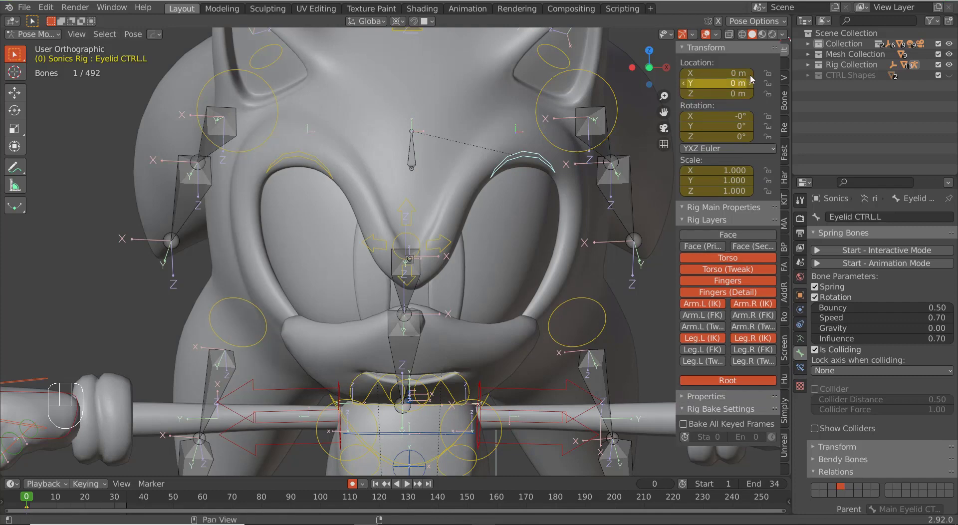
Lock location and rotation channels of Eyelid CTRL.L in the Transform panel
left_click(768, 77)
left_click(769, 101)
left_click(771, 139)
left_click(771, 122)
left_click(769, 195)
Lock Eyelid CTRL.R's location and rotation channels, then reselect Main Eyelid CTRL in front view
right_click(347, 166)
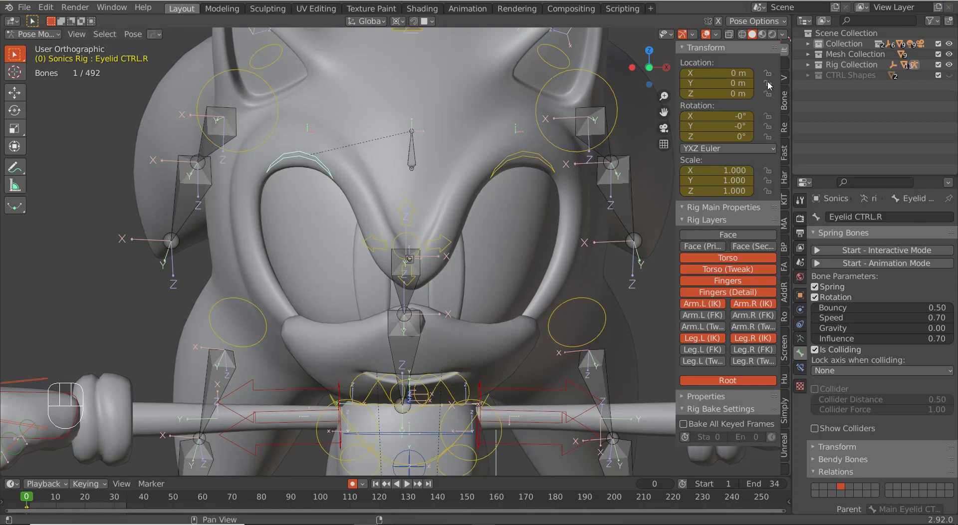
left_click(772, 77)
left_click(771, 98)
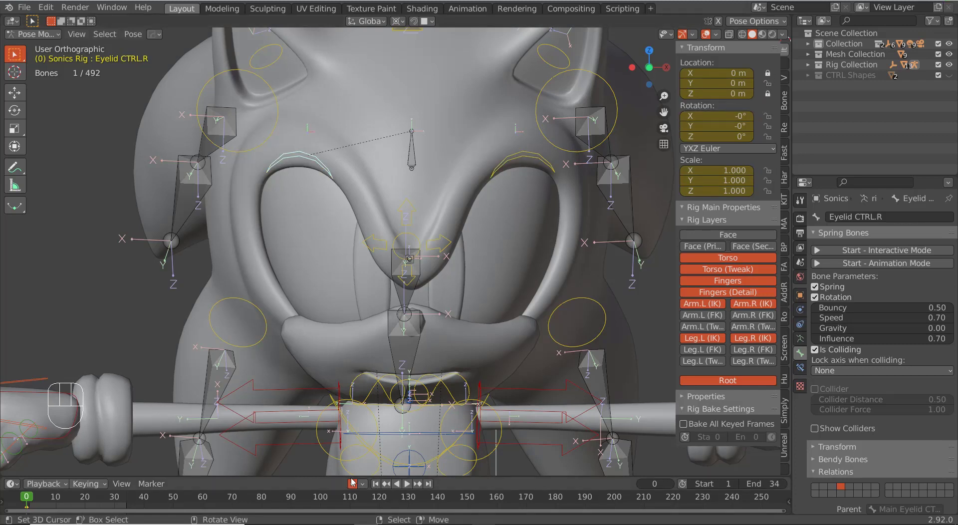
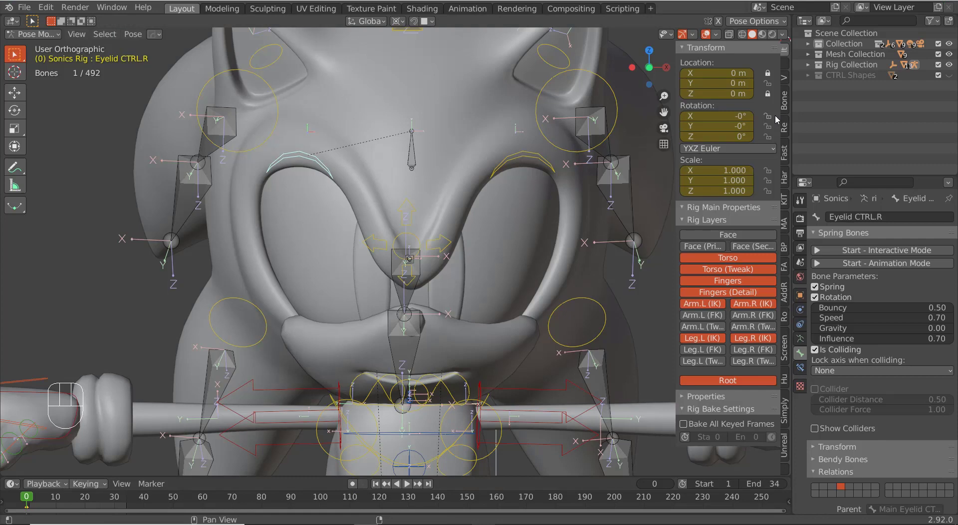
left_click_drag(775, 123, 757, 205)
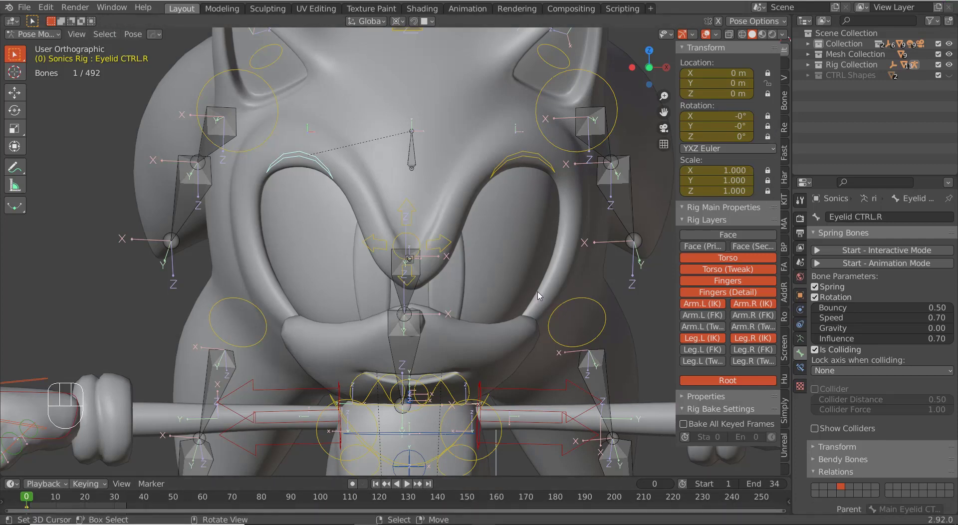
left_click_drag(562, 230, 540, 232)
left_click_drag(444, 273, 412, 258)
middle_click(378, 258)
left_click(309, 162)
middle_click(339, 245)
key("KP_1")
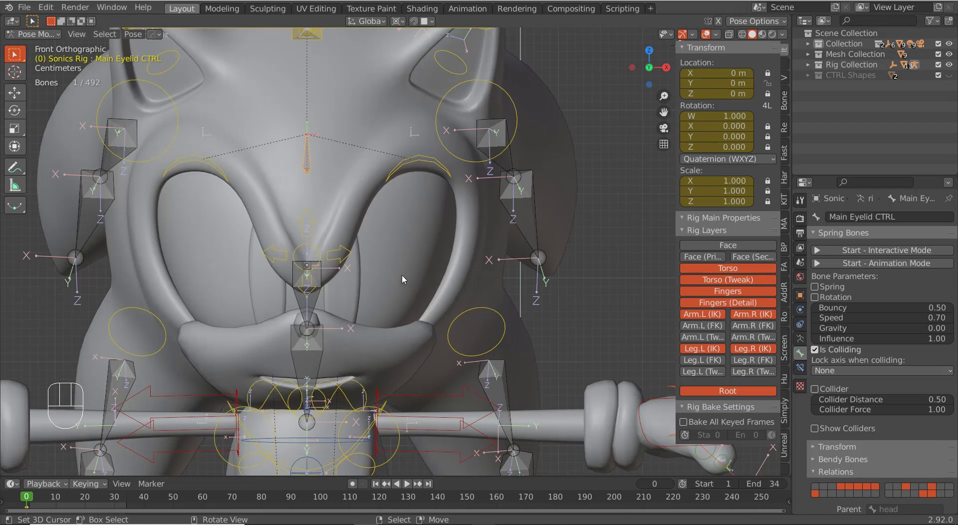
Switch to Object Mode and add a Circle mesh in front of the face
key("shift+s")
middle_click(417, 258)
key("ctrl+Tab")
key("shift+a")
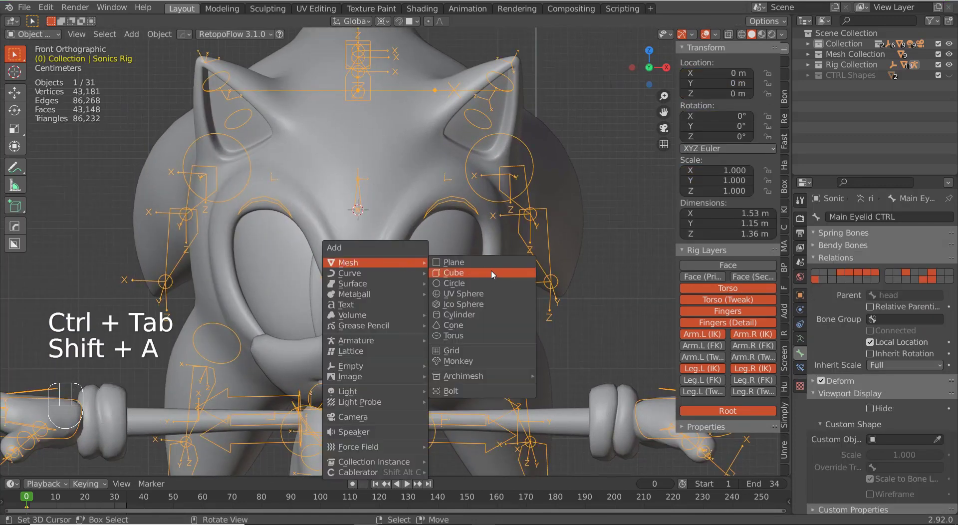
left_click_drag(460, 298, 412, 310)
left_click_drag(493, 296, 555, 230)
middle_click(448, 291)
left_click(867, 470)
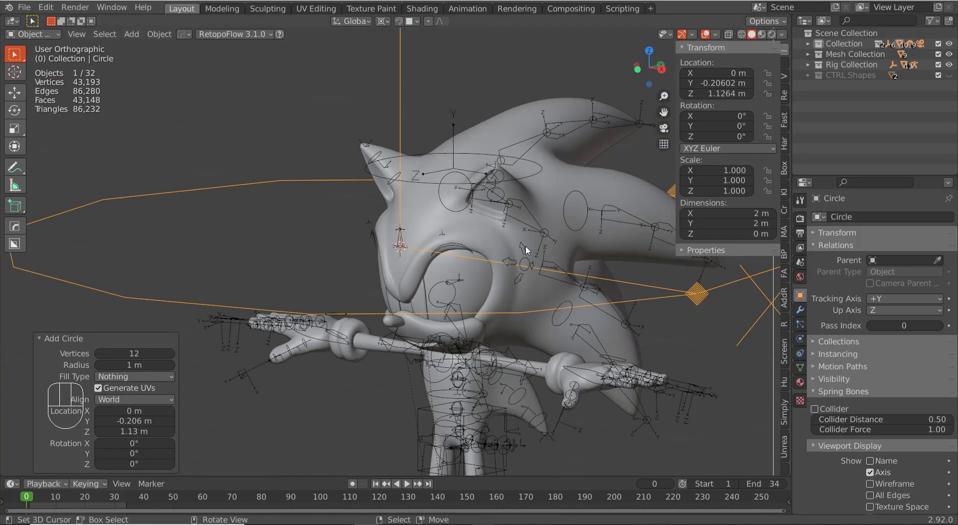
Rotate the circle 90° on X, scale it down as Main Eyelid CTRL Shape and reselect the rig
key("r")
key("x")
key("9")
key("0")
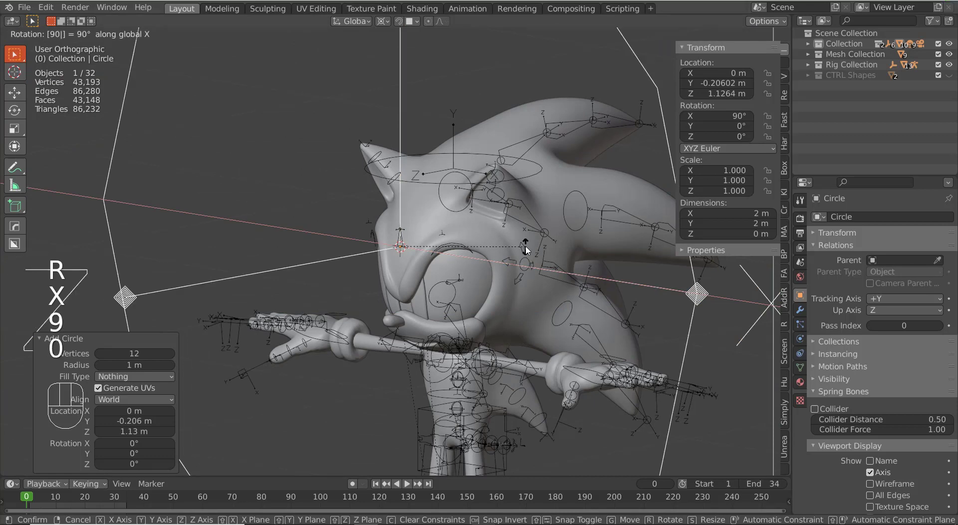
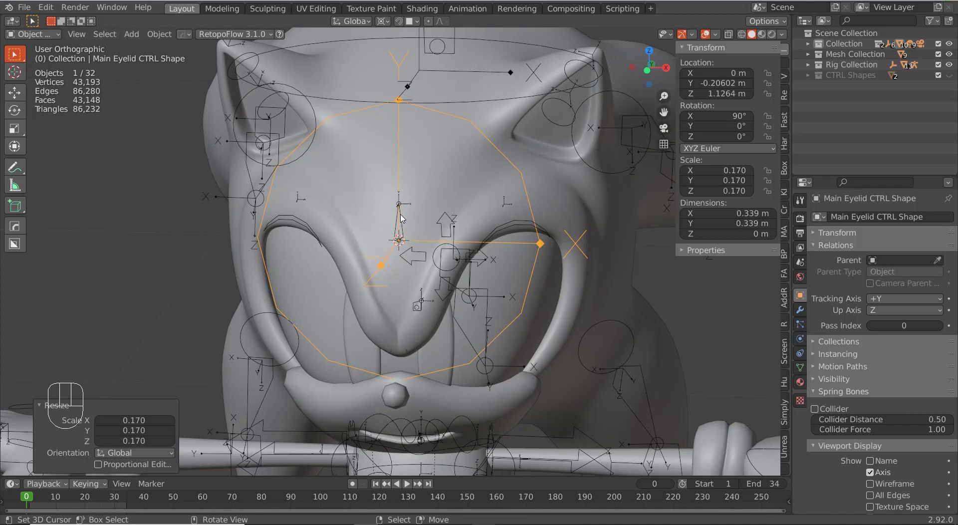
right_click(403, 224)
Assign Main Eyelid CTRL Shape as the main eyelid control's custom shape and shrink it into a small double-arrow
key("ctrl+Tab")
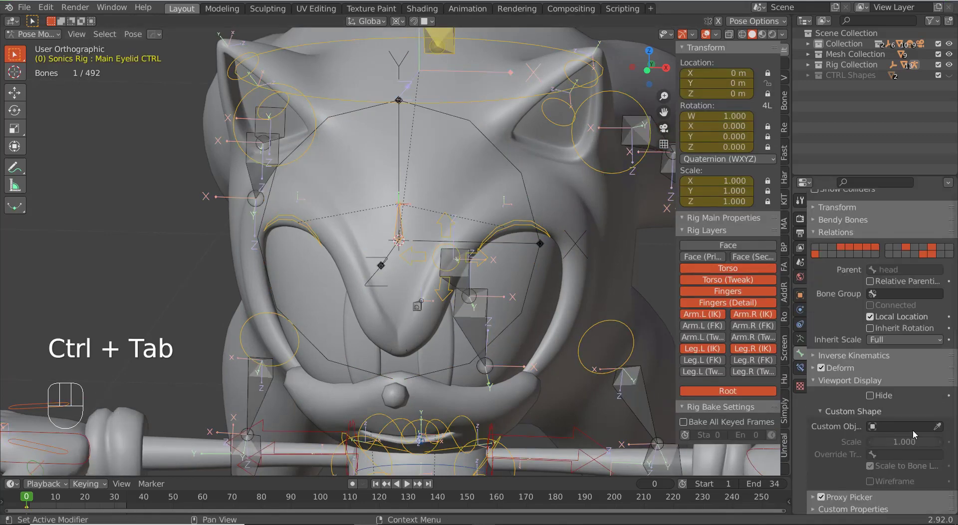
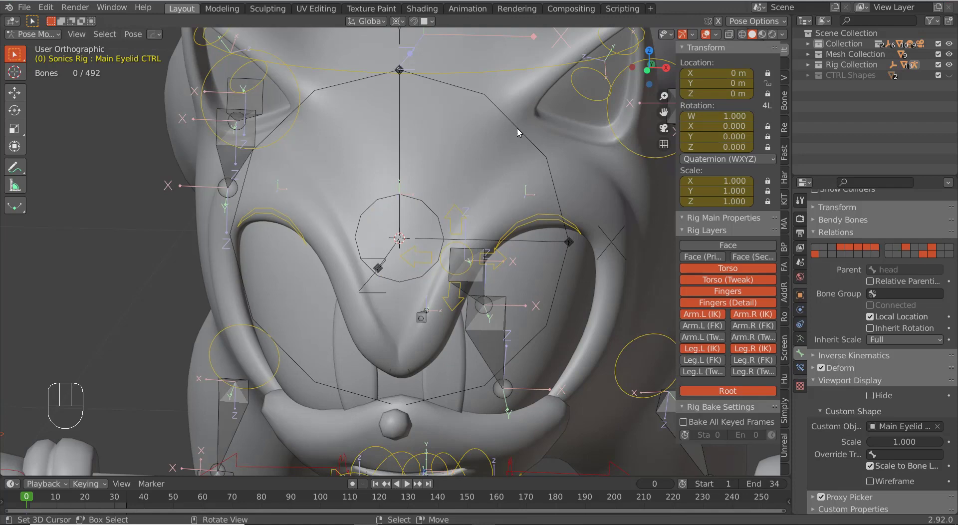
key("ctrl+Tab")
right_click(520, 131)
key("s")
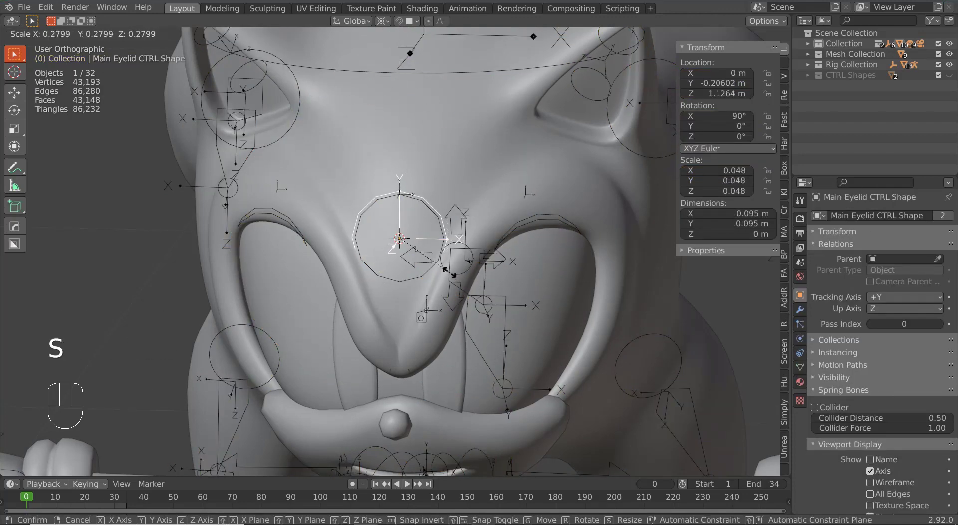
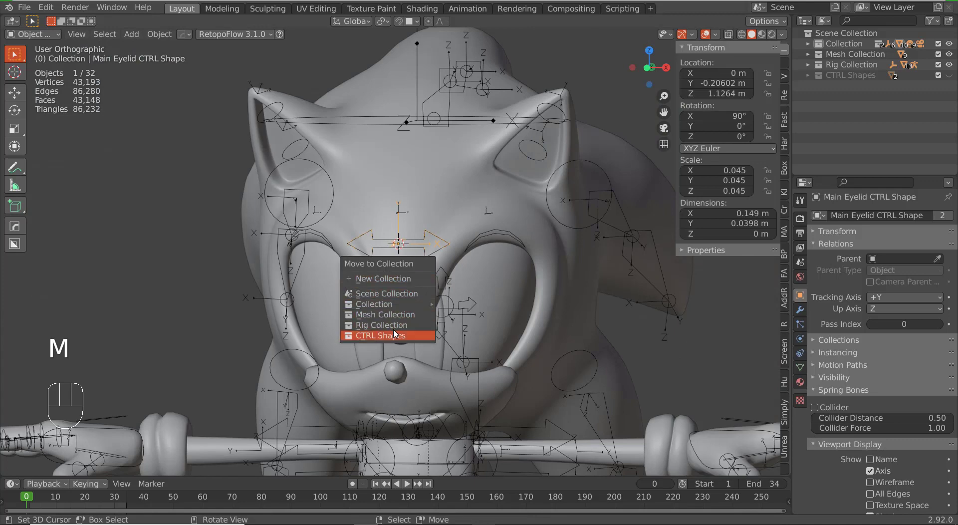
Move the Main Eyelid CTRL Shape object into the CTRL Shapes collection
right_click(419, 250)
key("ctrl+Tab")
right_click(418, 251)
middle_click(423, 286)
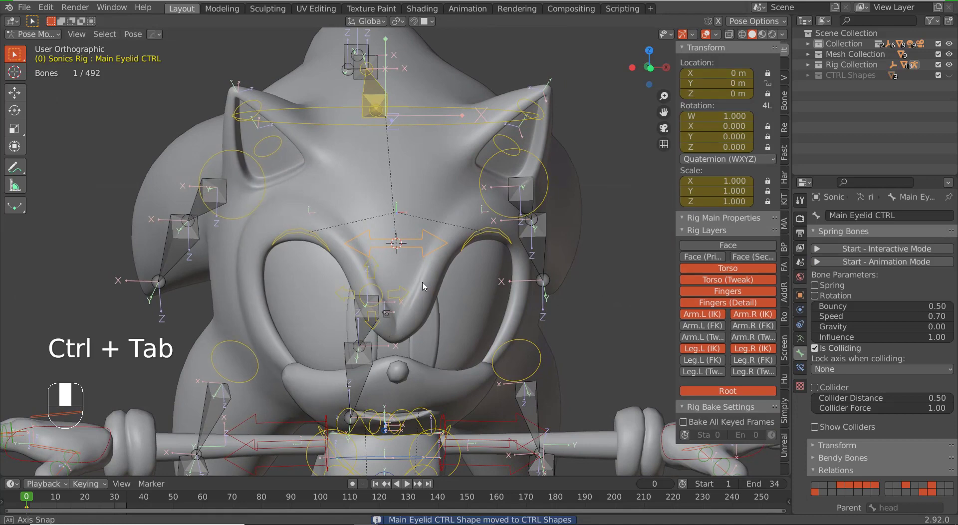
middle_click(420, 268)
key("g")
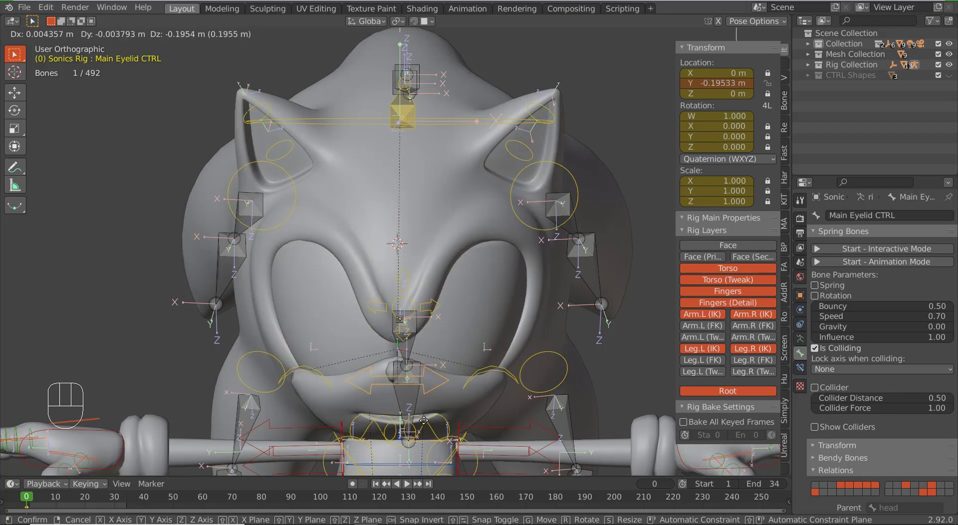
left_click_drag(453, 320, 476, 278)
right_click(496, 238)
key("g")
right_click(482, 236)
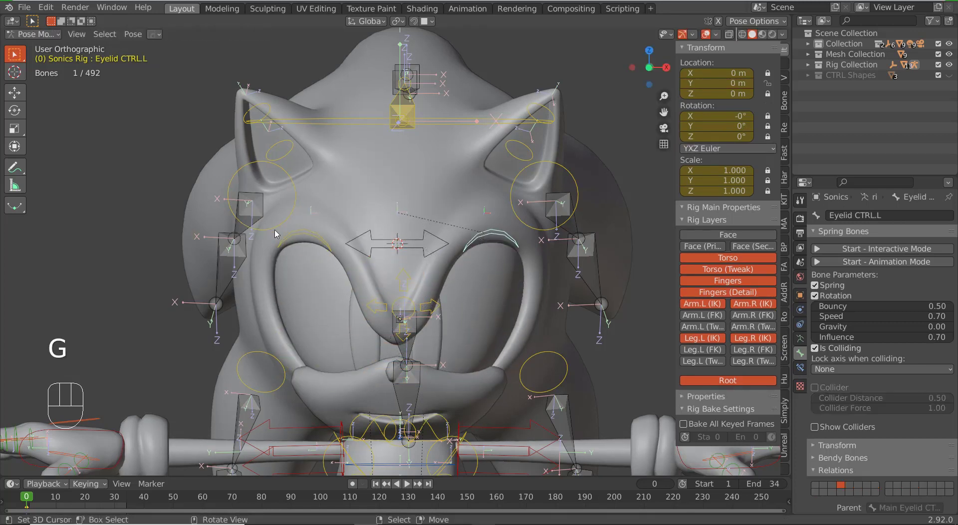
right_click(294, 238)
key("g")
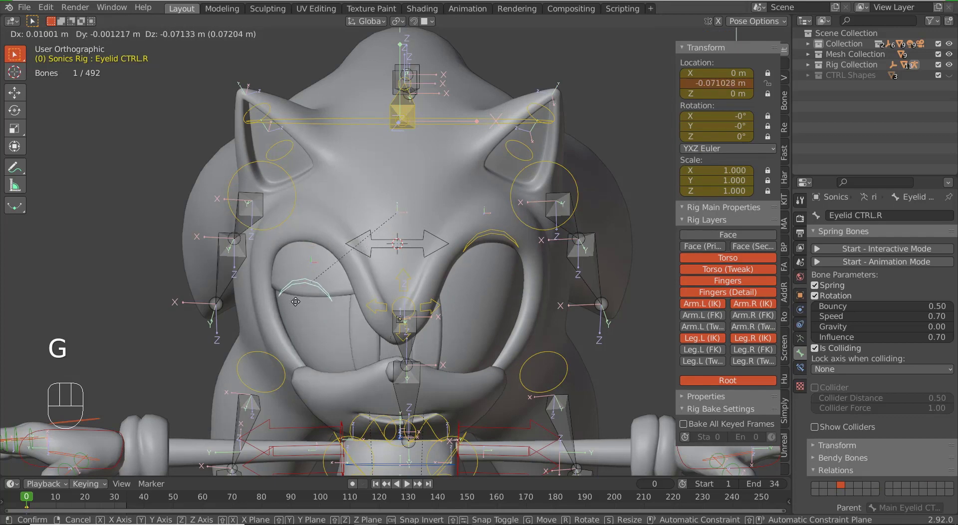
left_click_drag(294, 361, 315, 285)
left_click_drag(433, 214, 414, 224)
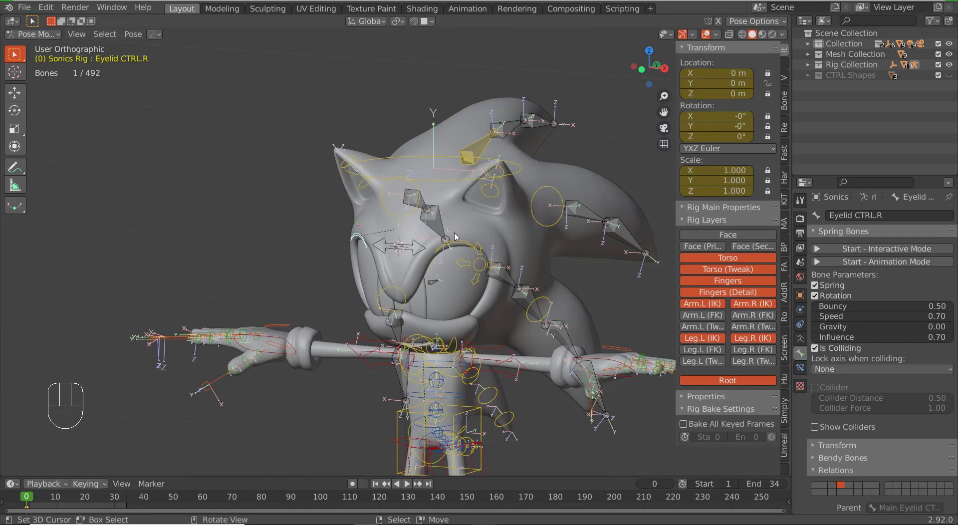
left_click_drag(439, 287, 463, 281)
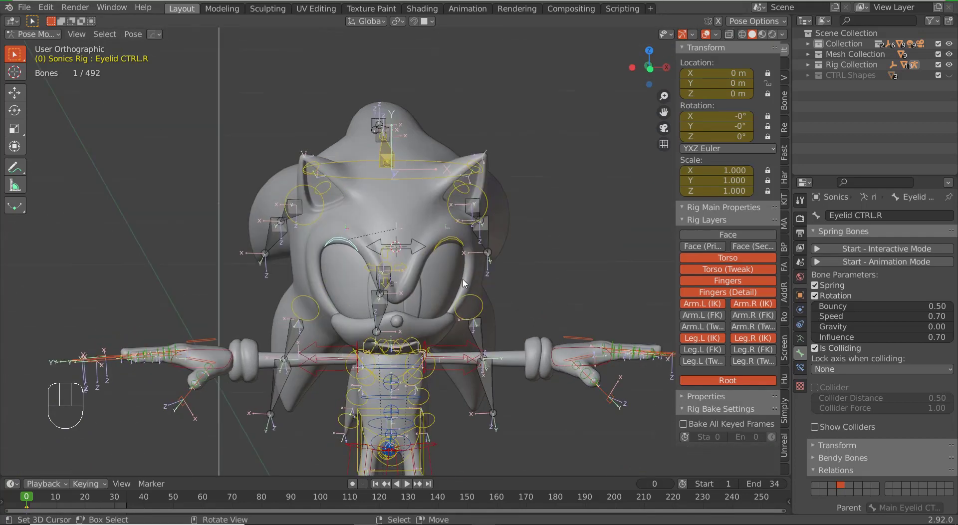